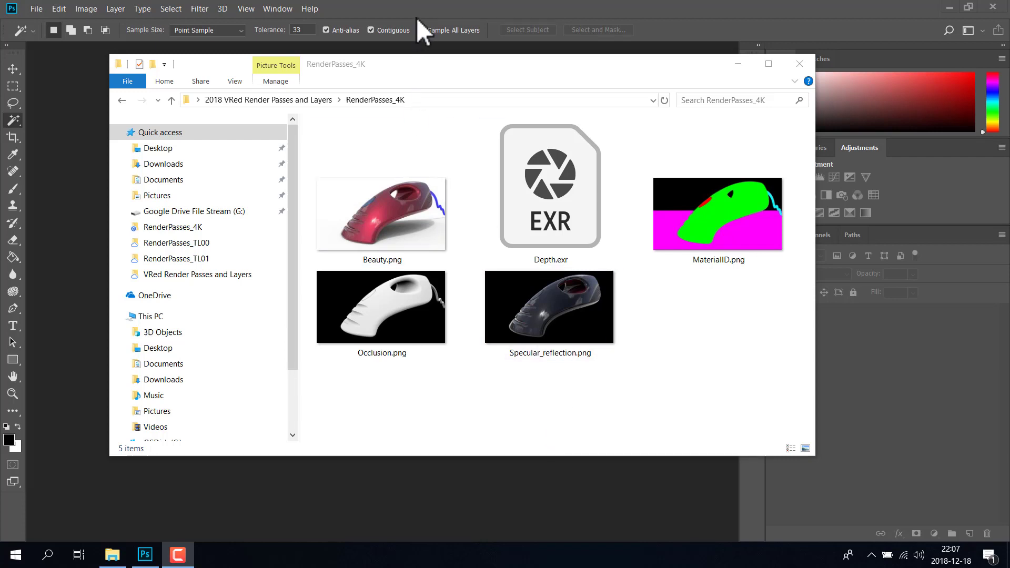
Step: Open the File menu to reach Scripts > Load Files into Stack
left_click(44, 20)
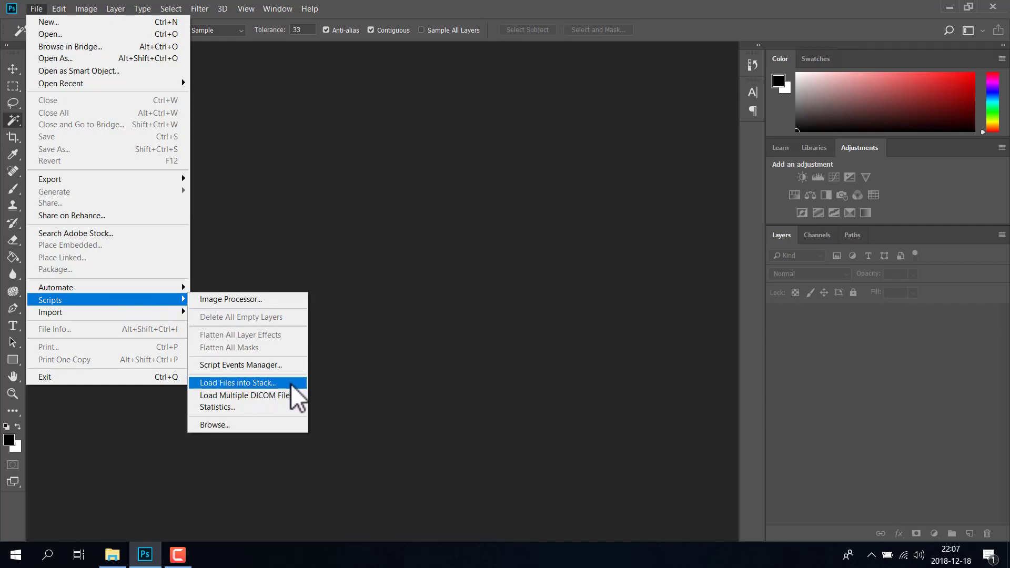
Step: In Load Layers, browse to RenderPasses_4K and select all render pass images except Depth.exr
left_click(298, 395)
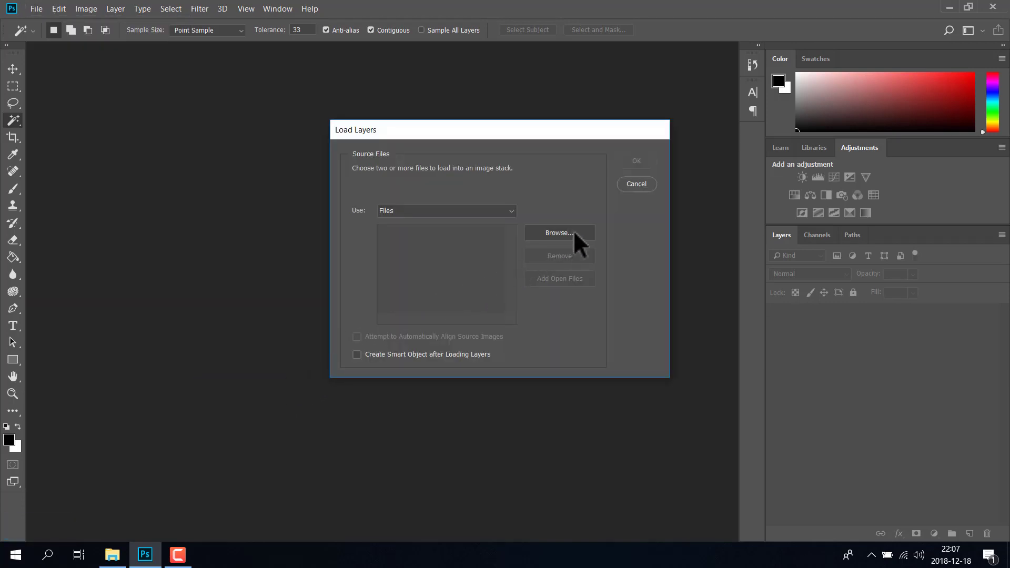
left_click(336, 125)
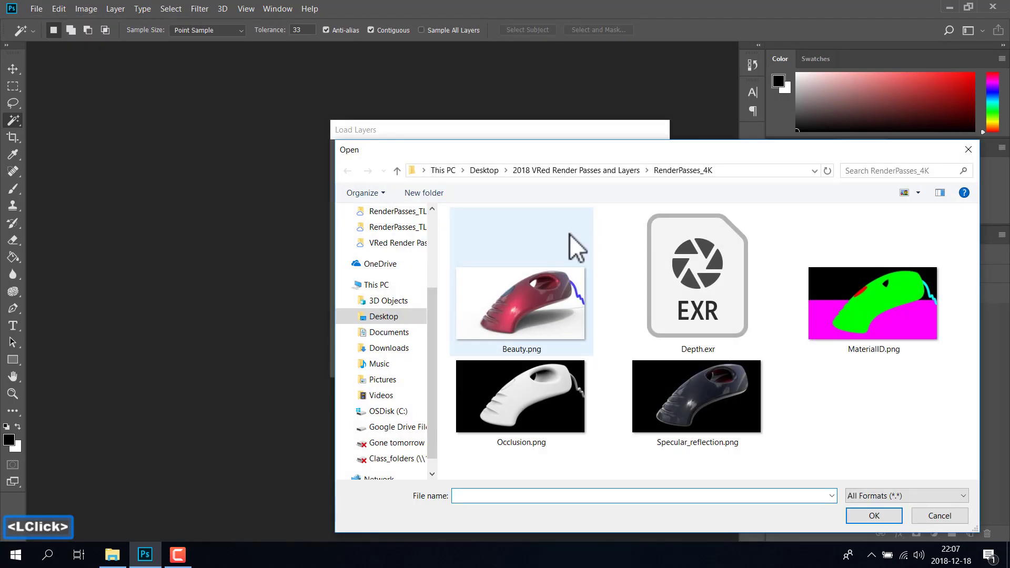
left_click(336, 125)
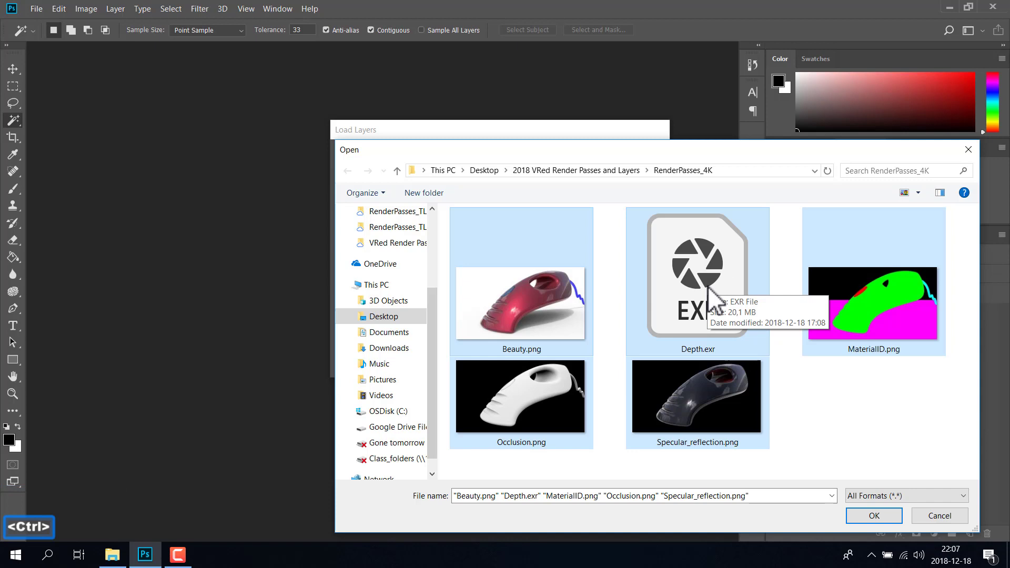
left_click(336, 125)
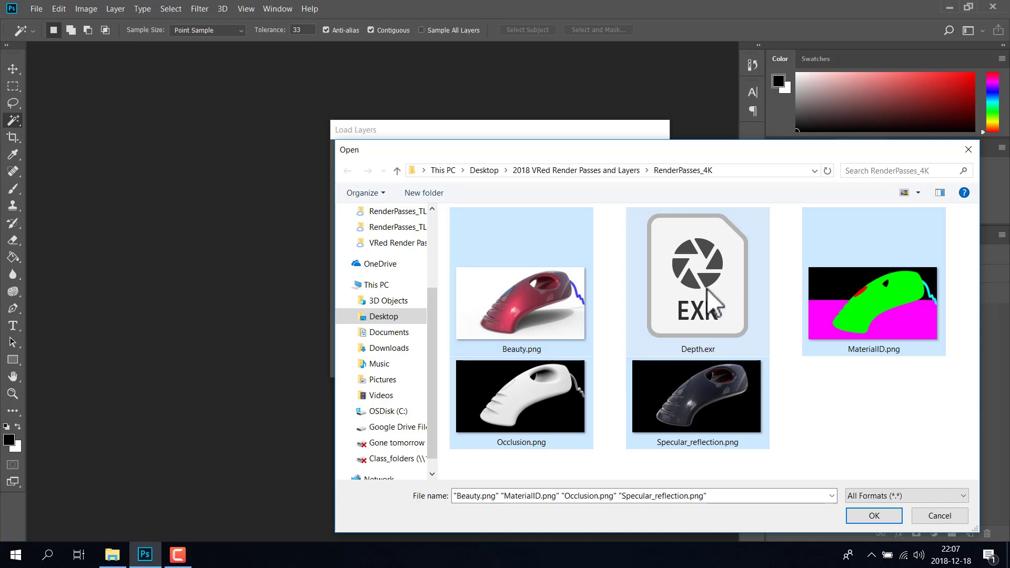
left_click(337, 125)
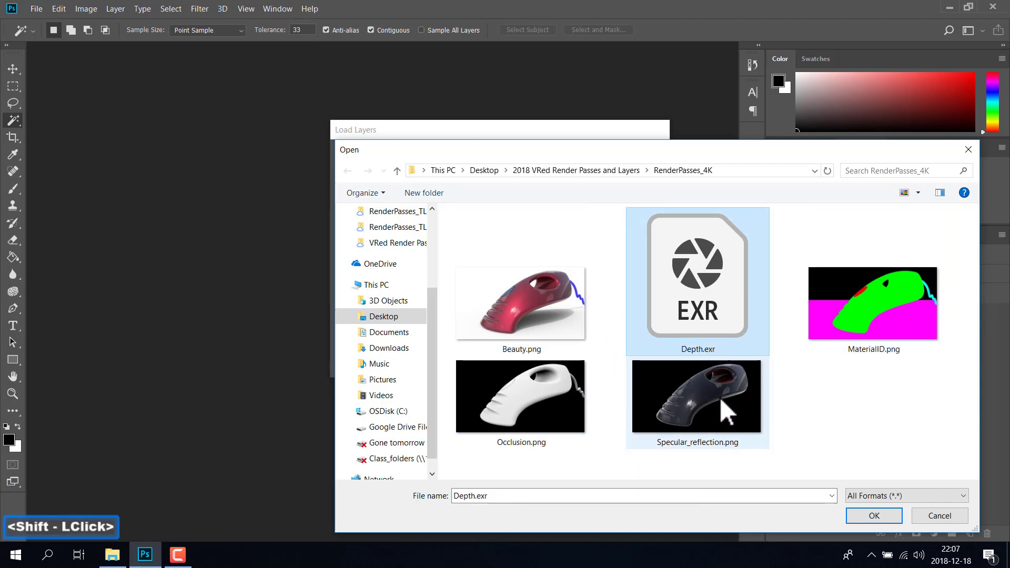
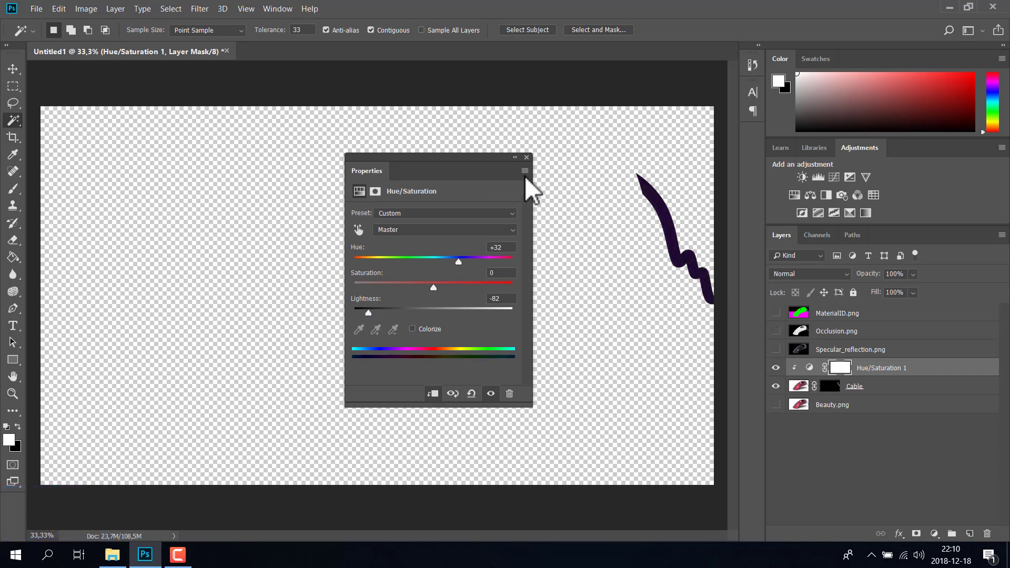
Step: Show Beauty.png and group Cable with Hue/Saturation 1 into a group named Cable
left_click(534, 168)
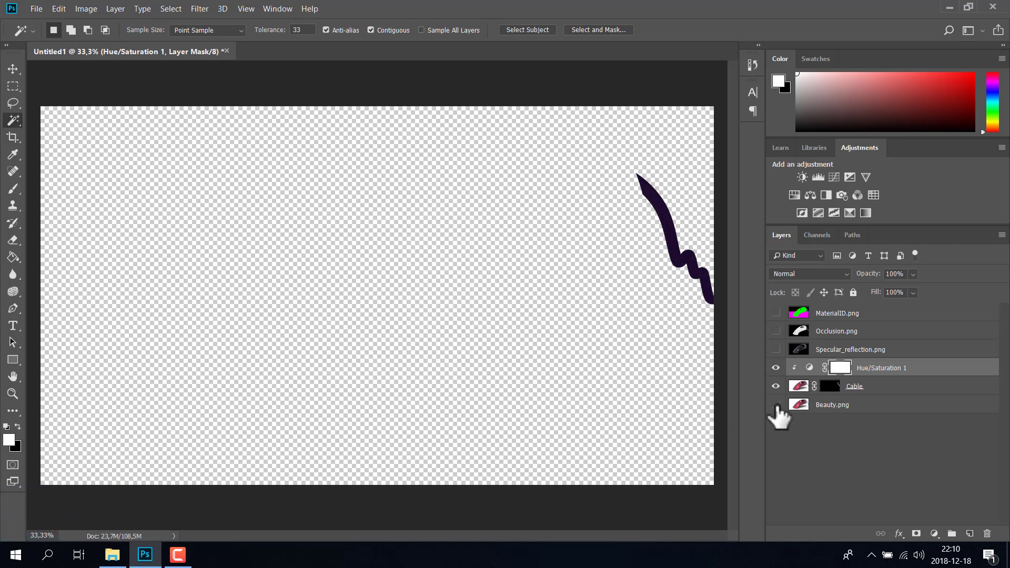
left_click(782, 413)
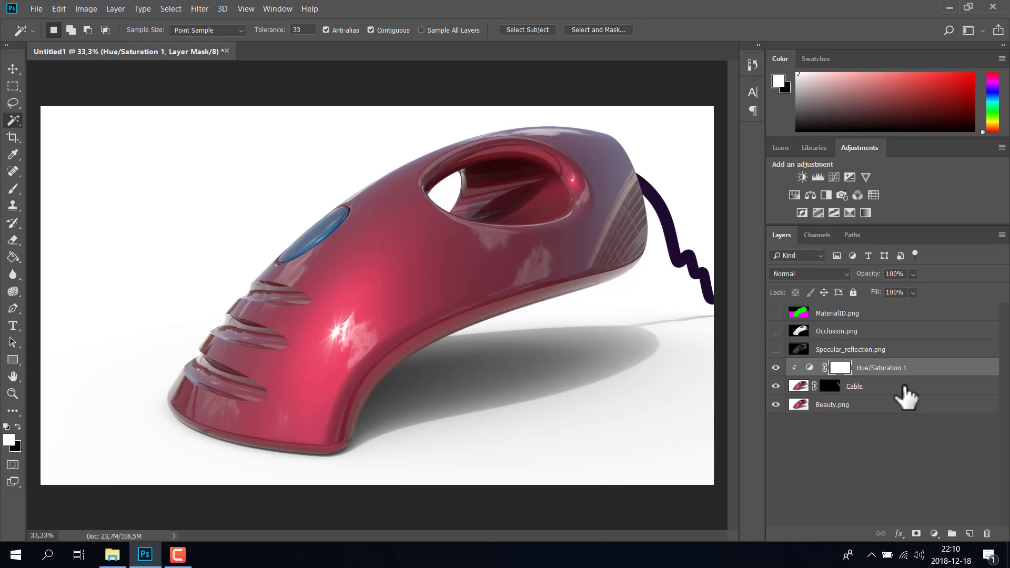
left_click(910, 393)
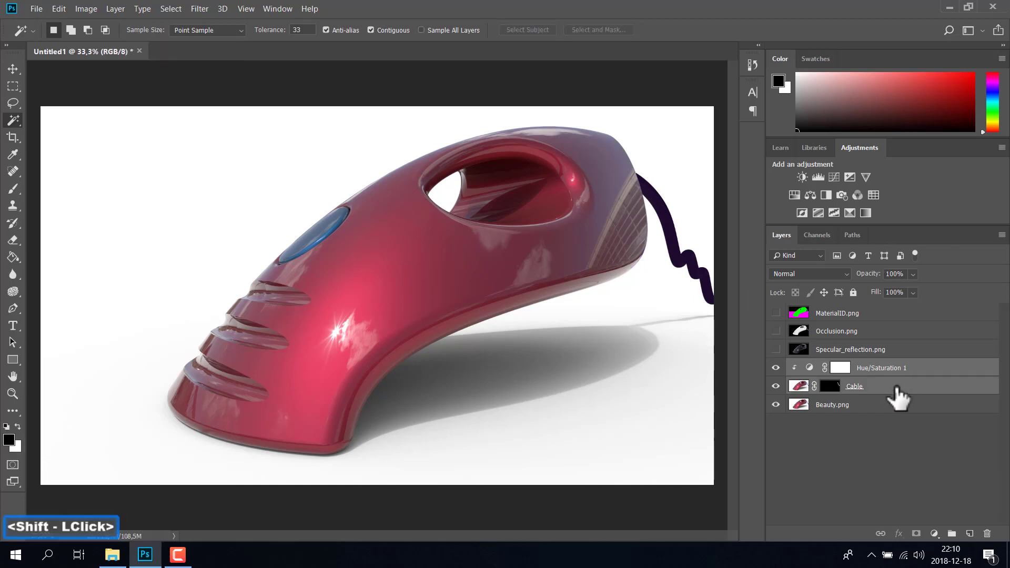
right_click(883, 391)
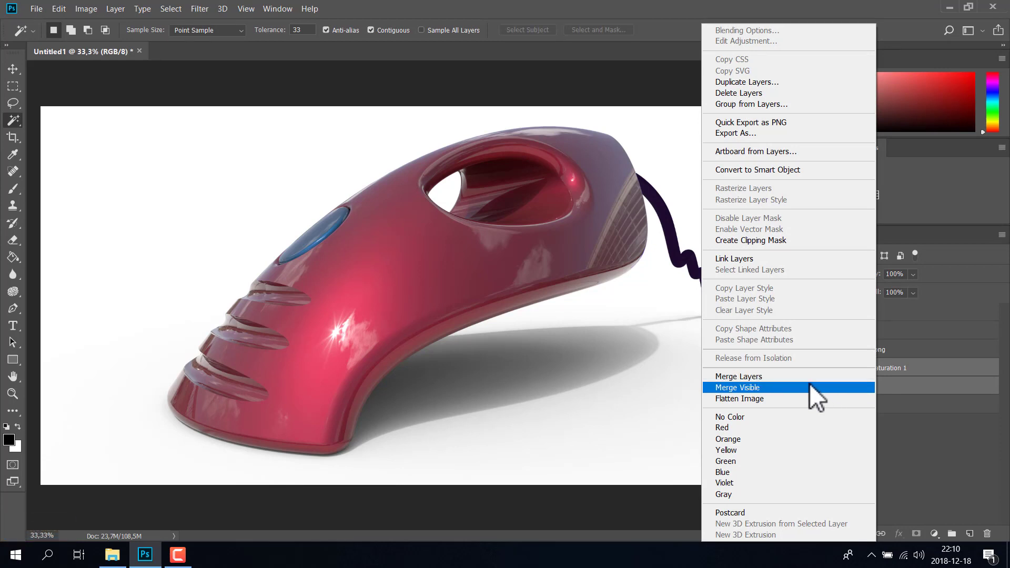
left_click(736, 117)
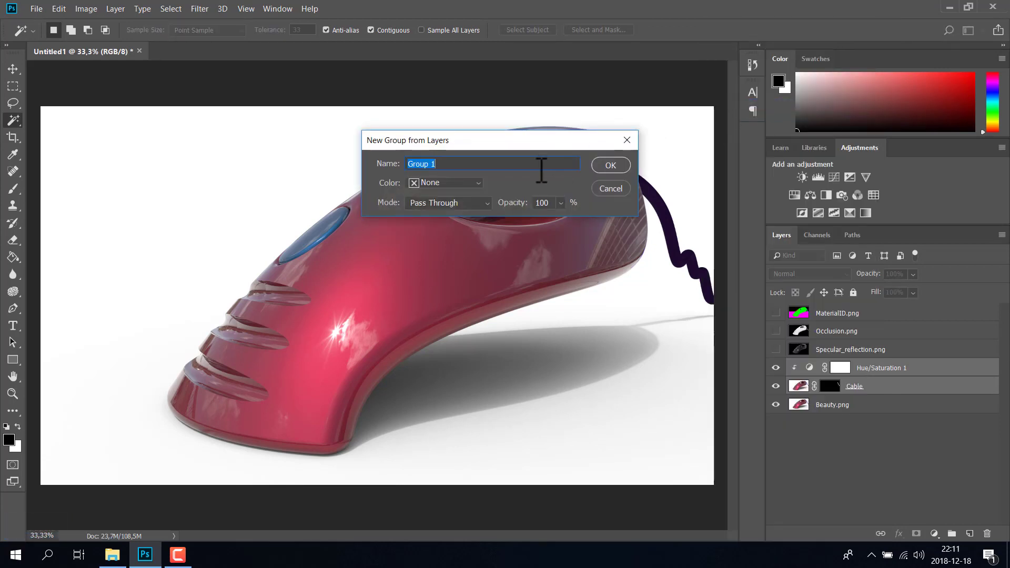
type("le")
key("Return")
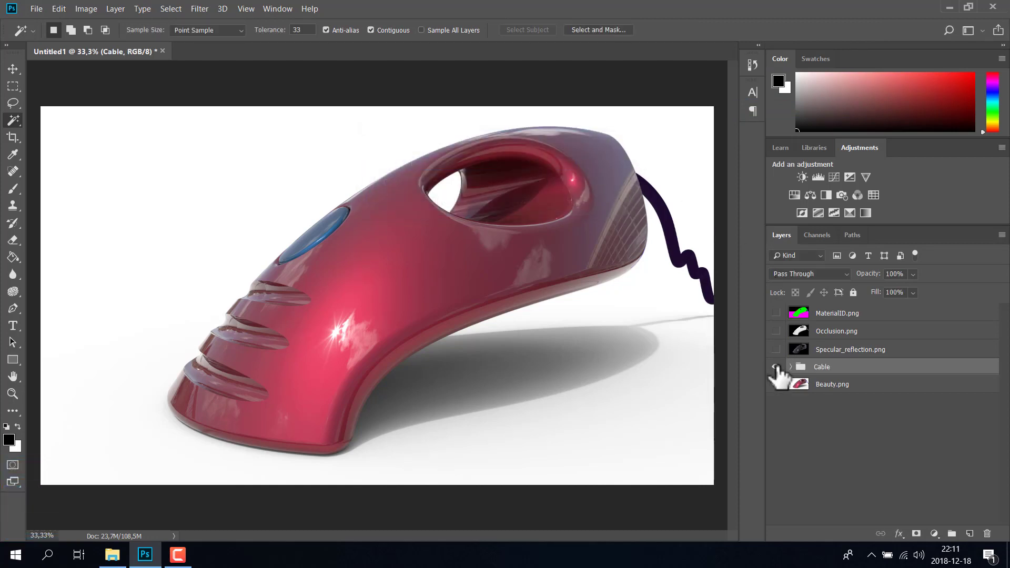
Step: Duplicate Beauty.png into a new layer named Button
left_click(783, 373)
left_click(781, 375)
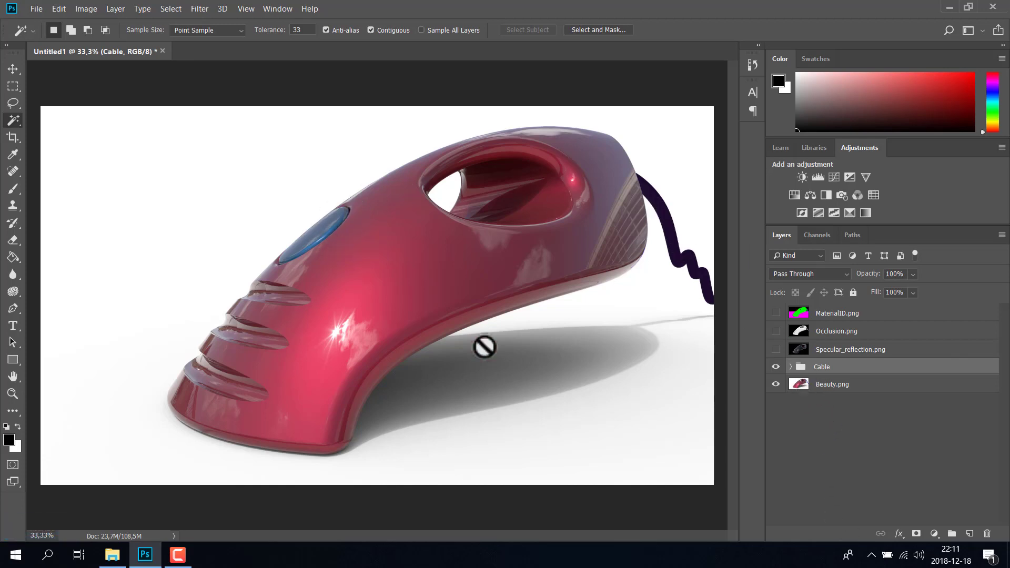
left_click(806, 394)
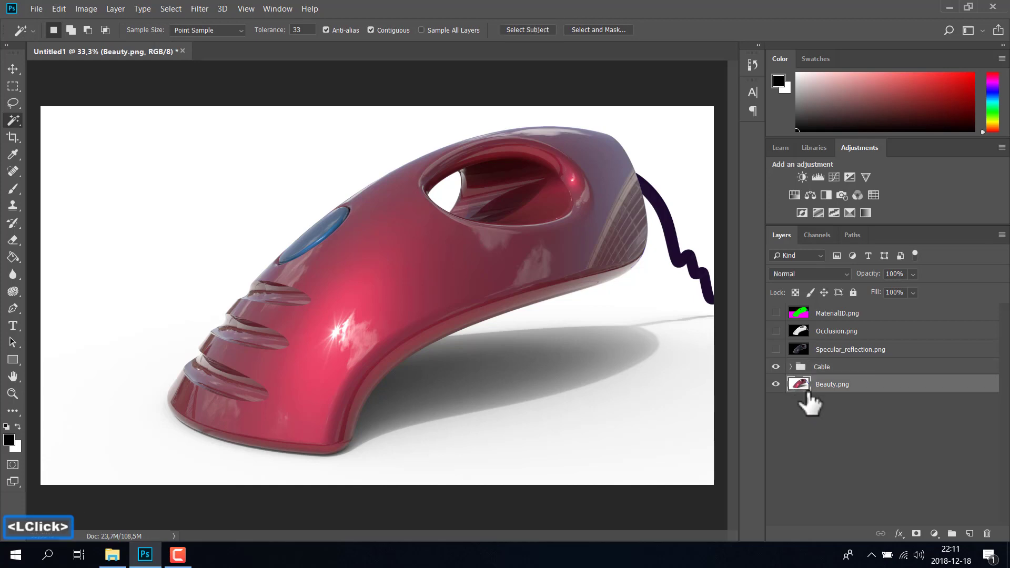
left_click(806, 391)
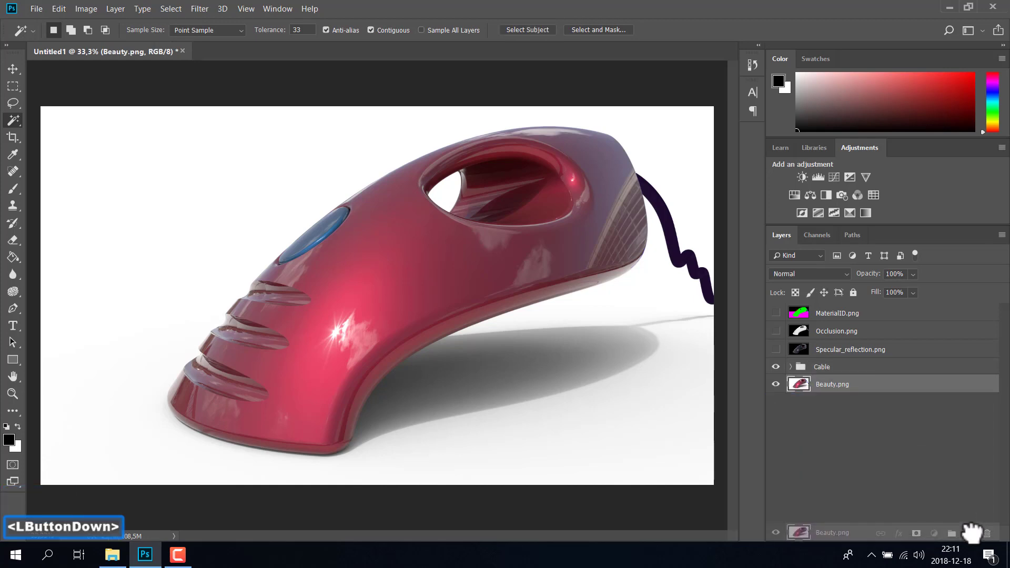
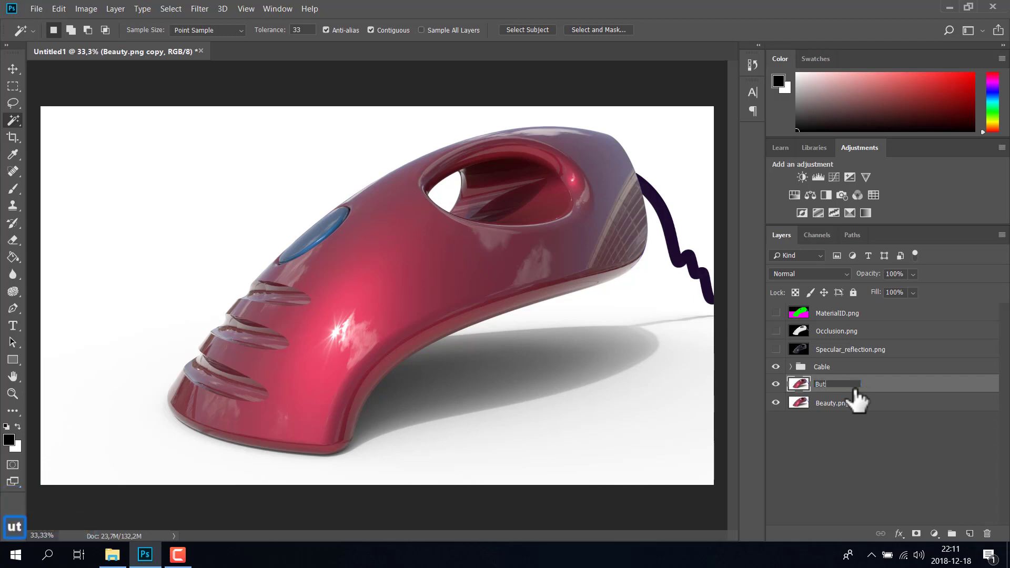
type("ton")
key("Return")
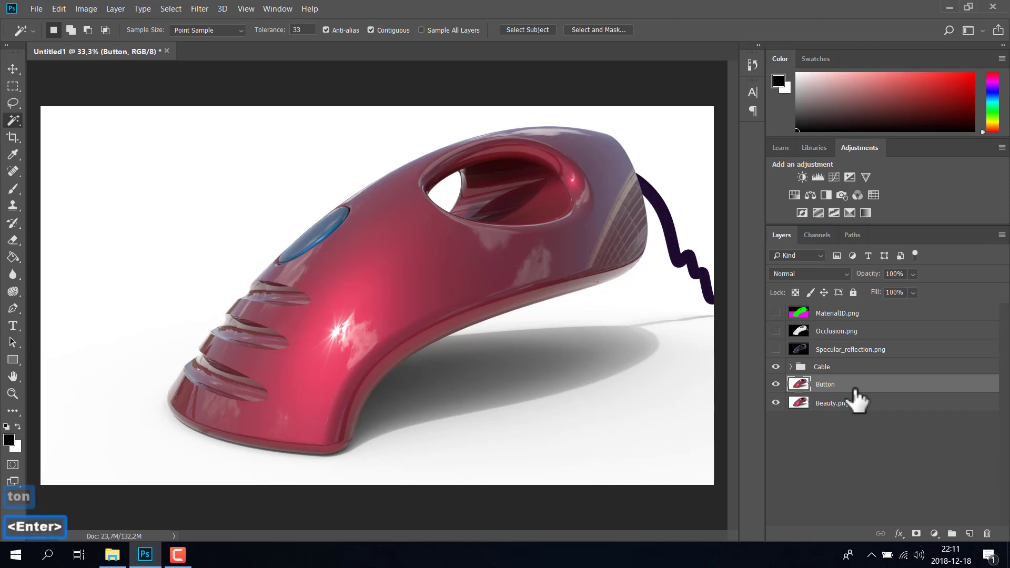
Step: Select the red button region from the MaterialID.png pass, hide it again and target Button
left_click(783, 320)
left_click(812, 318)
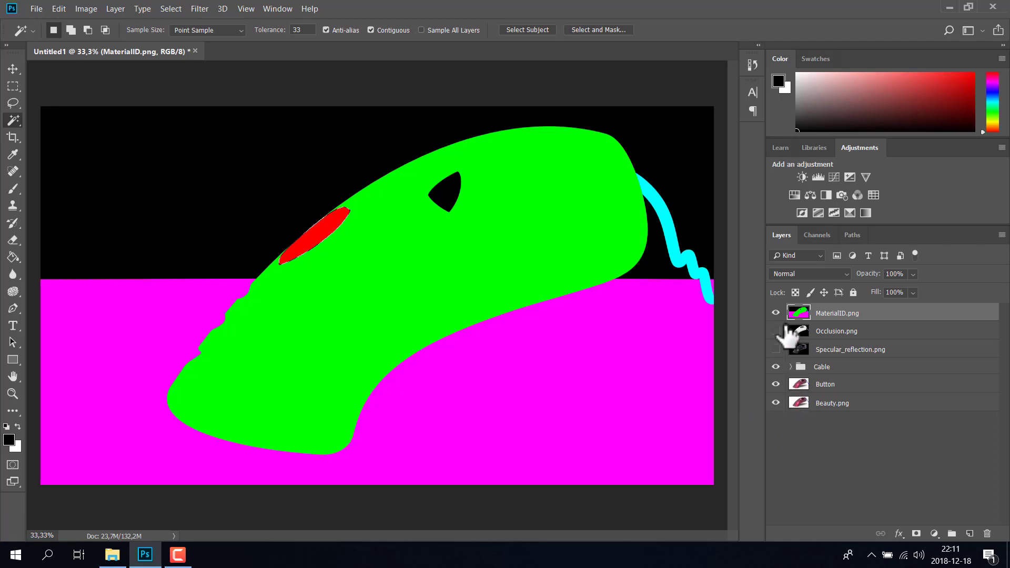
left_click(786, 320)
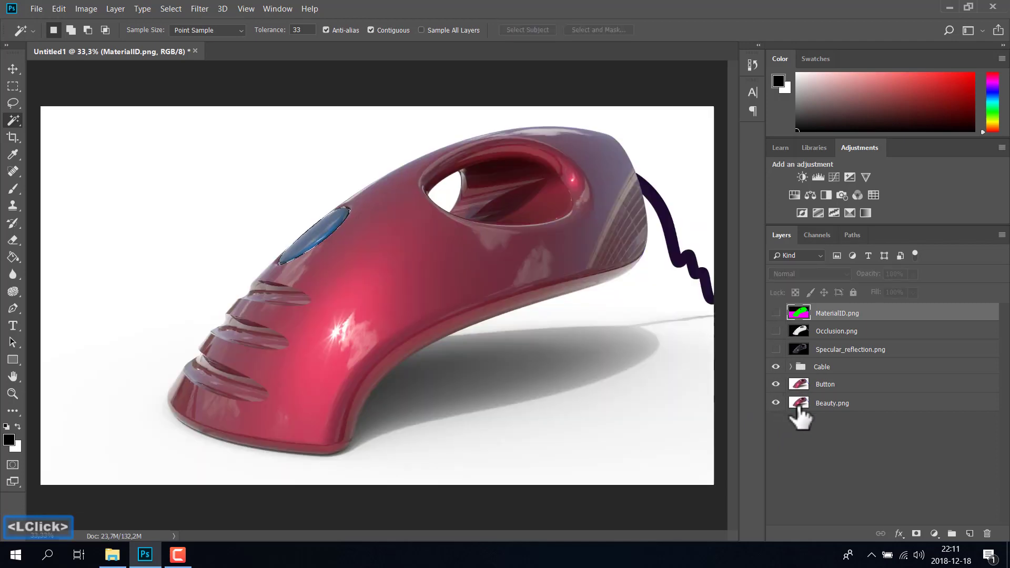
left_click(839, 393)
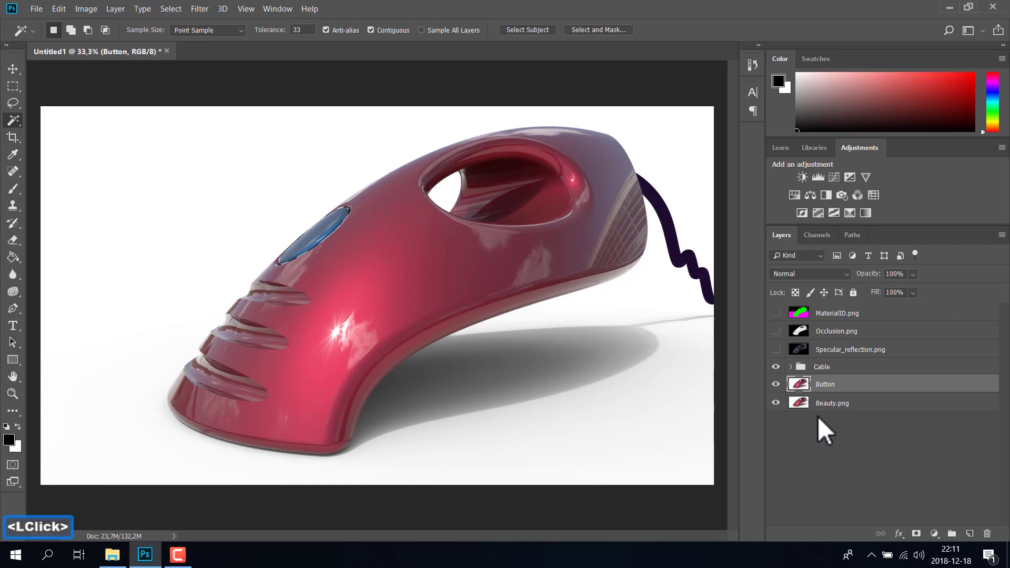
Step: Mask Button to the selected button area, solo it, and switch to editing its image
left_click(923, 537)
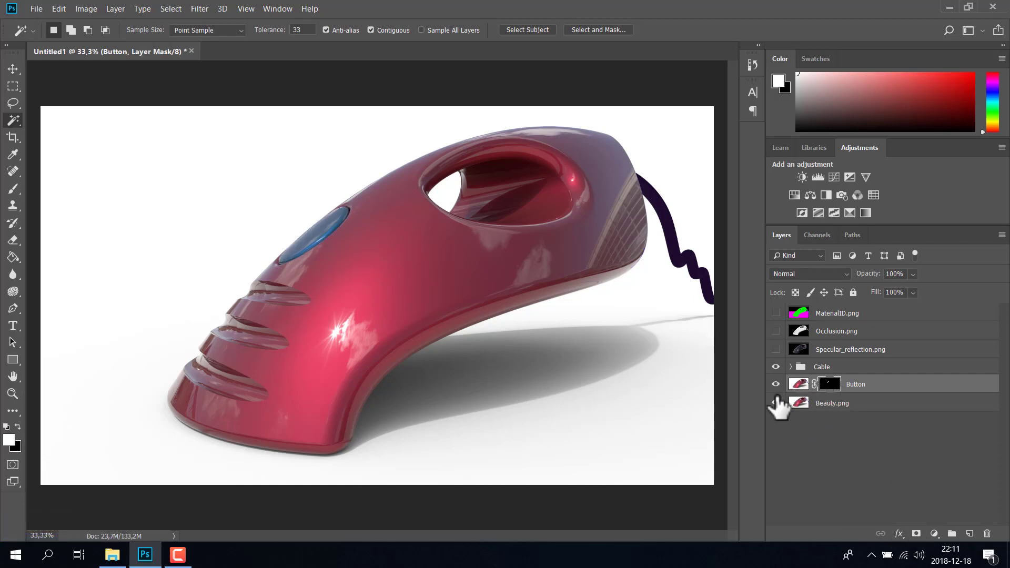
left_click(784, 391)
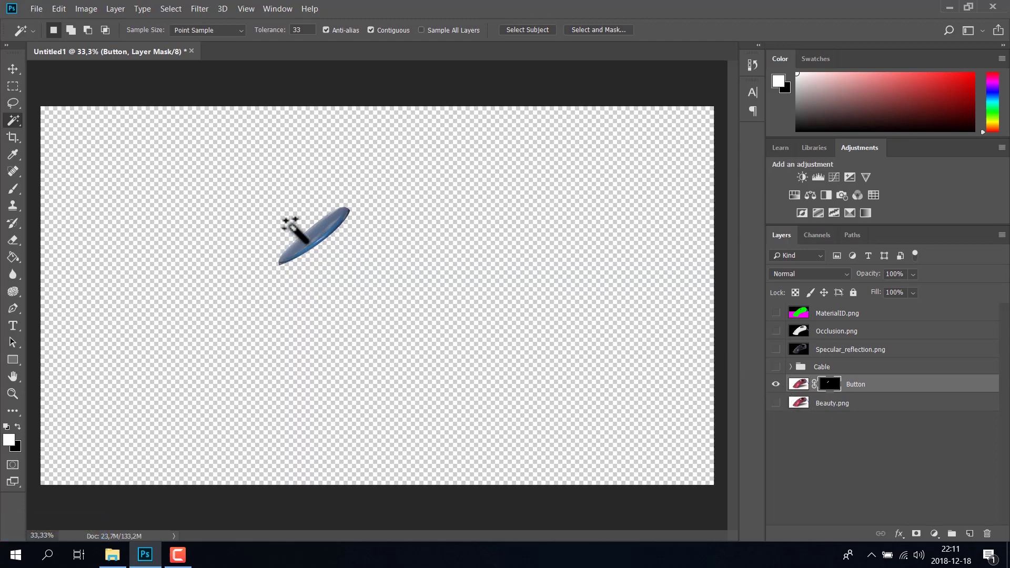
scroll("up", 3)
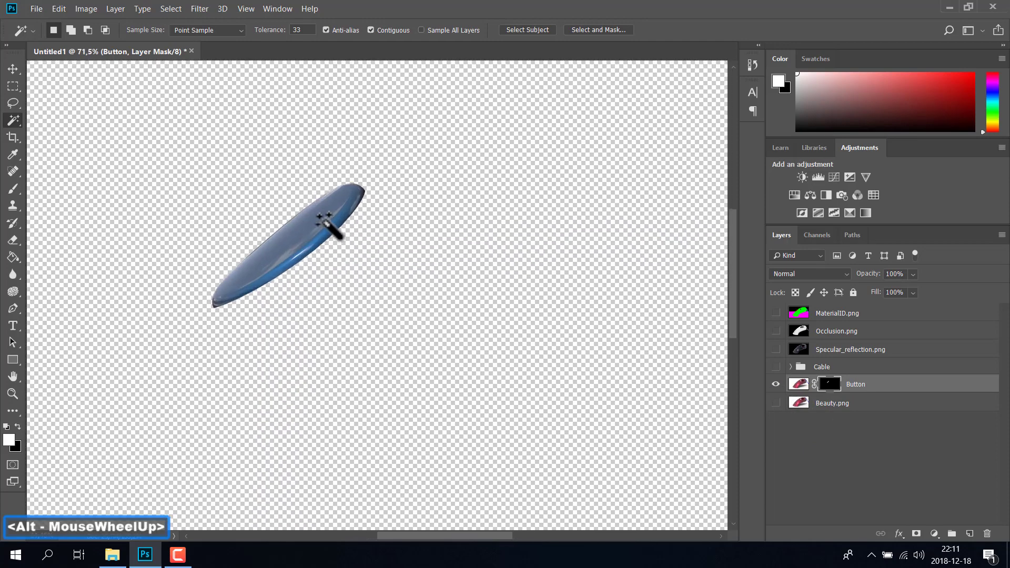
scroll("up", 3)
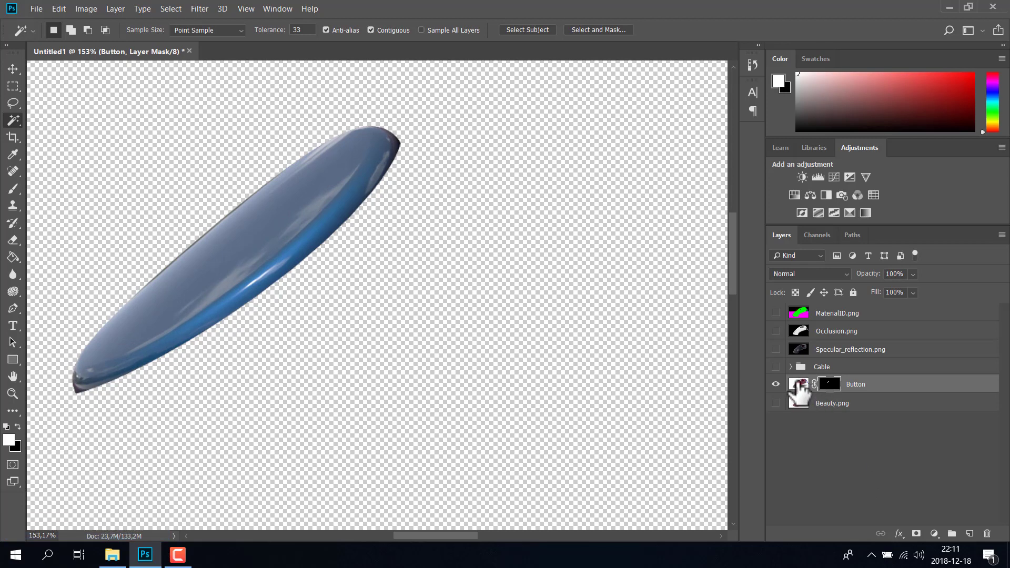
left_click(803, 389)
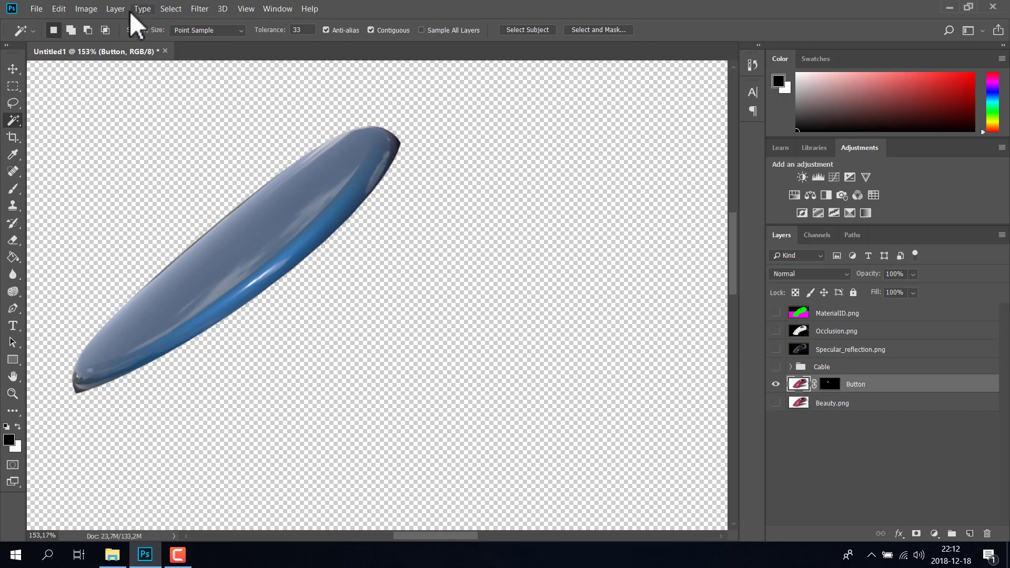
Step: Add a Hue/Saturation adjustment layer clipped to the Button layer
left_click(128, 19)
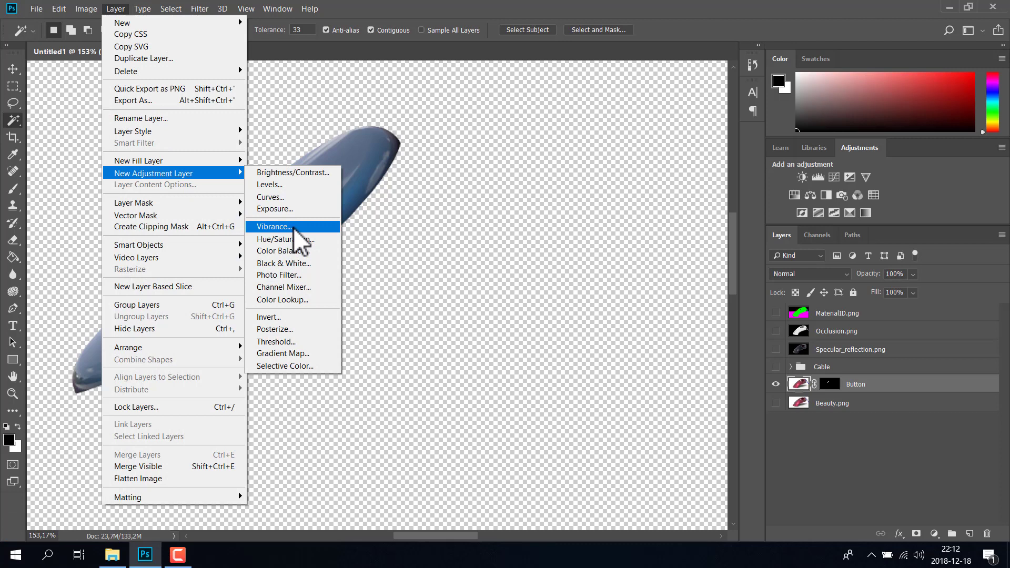
left_click(305, 248)
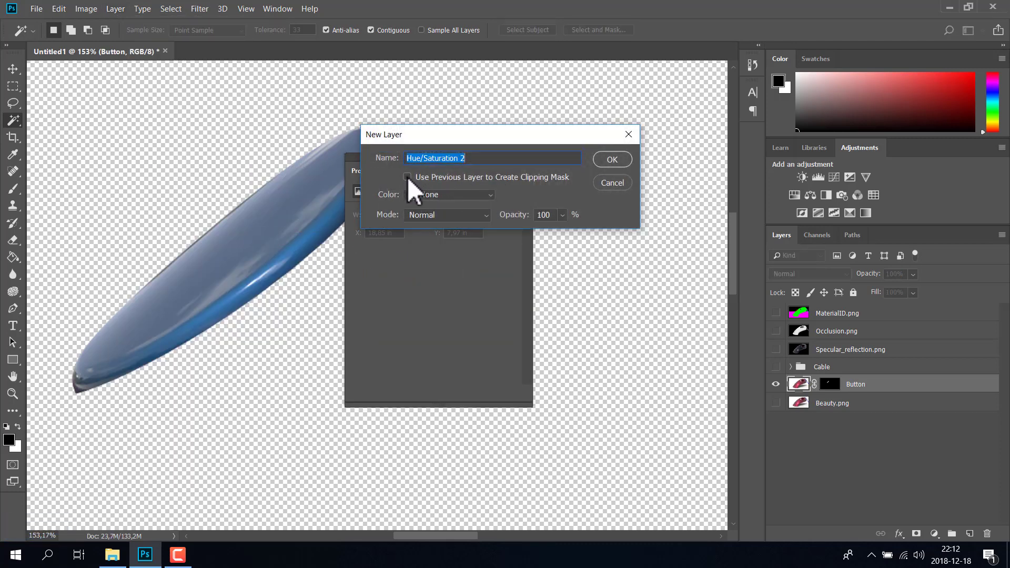
left_click(414, 187)
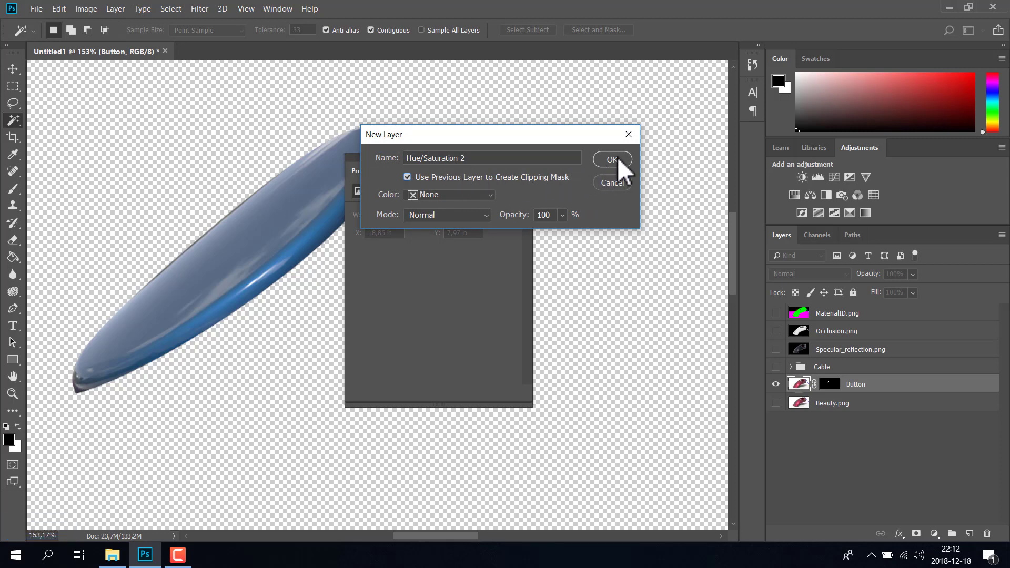
left_click(624, 167)
Step: Colorize the button yellow with Hue 57, Saturation 100, Lightness +15 and show Beauty.png beneath
left_click(462, 170)
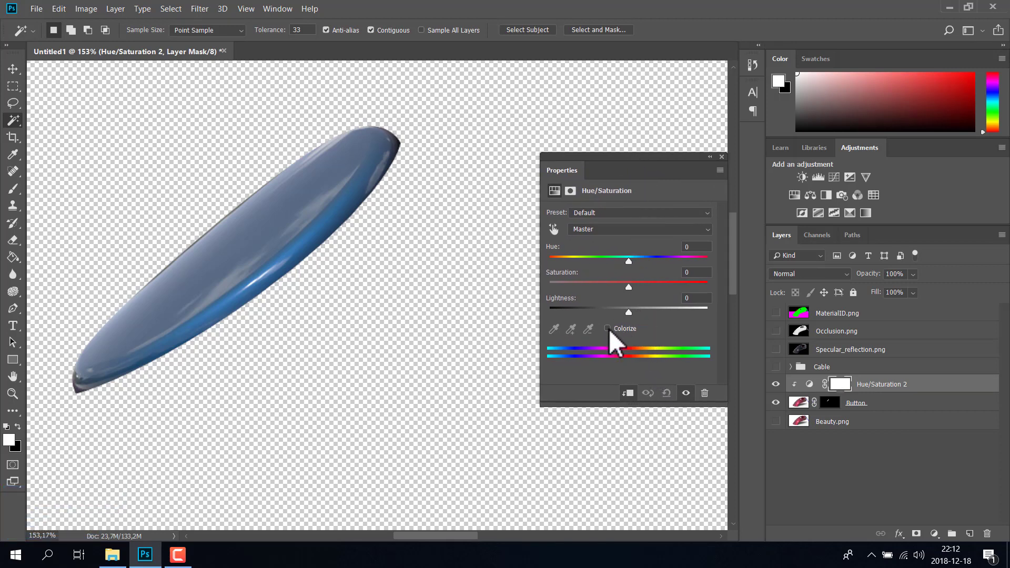
left_click(617, 342)
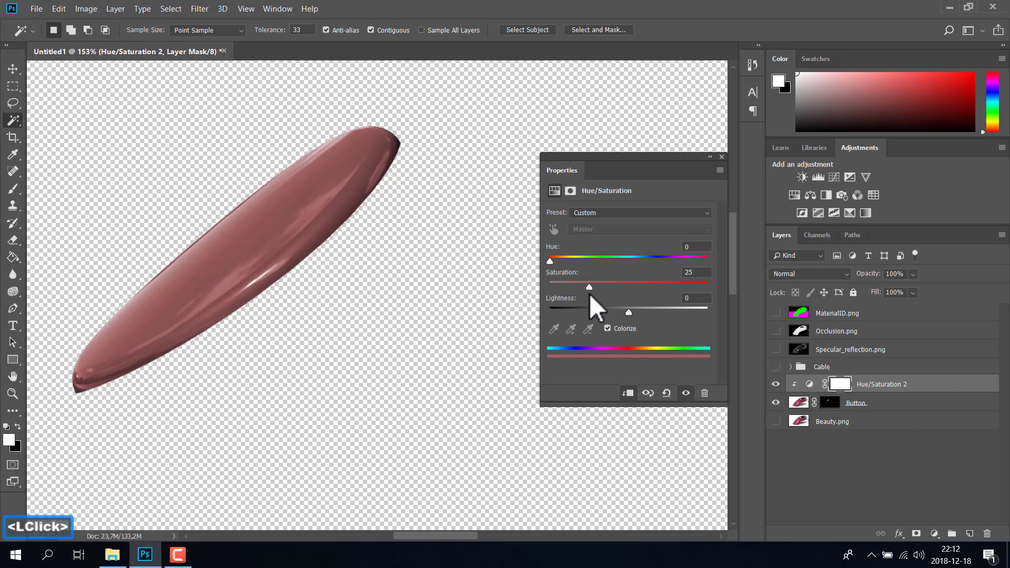
left_click(561, 274)
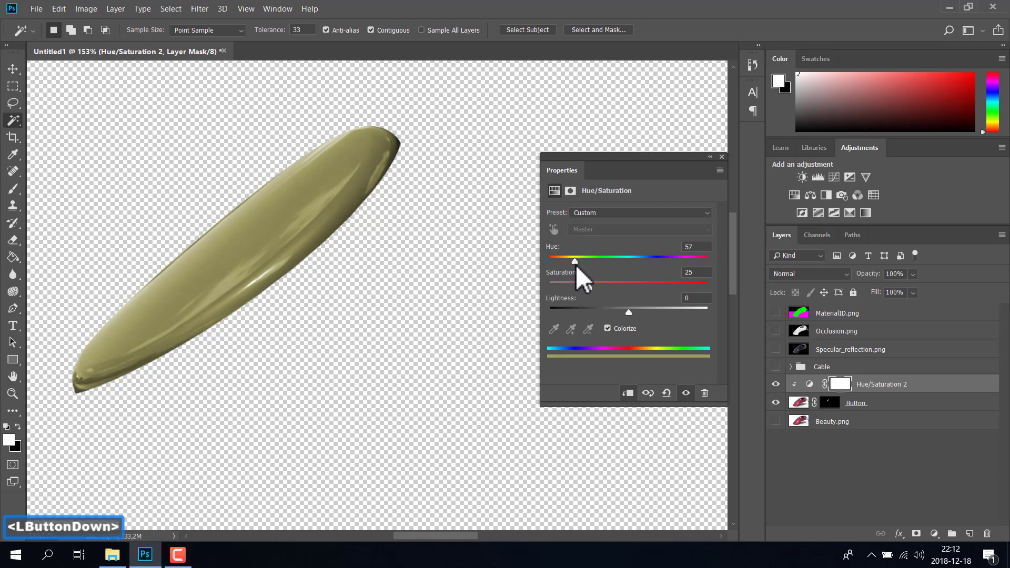
left_click(600, 302)
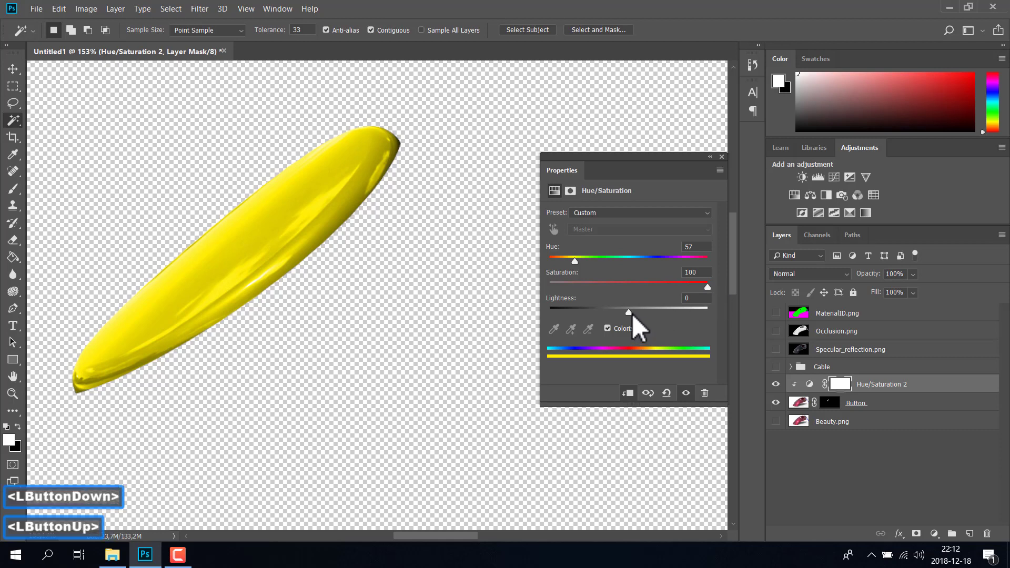
left_click(640, 326)
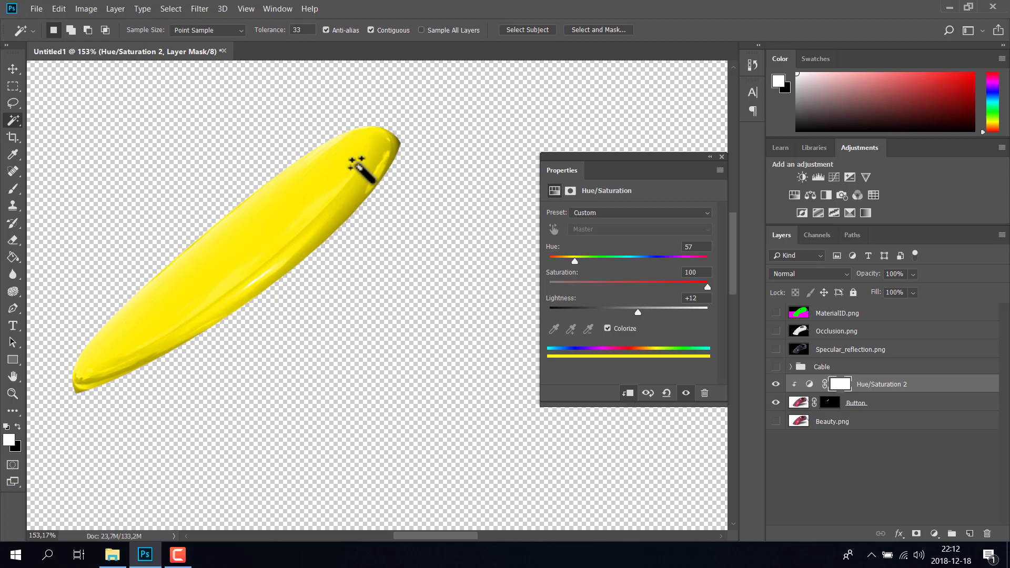
left_click(648, 324)
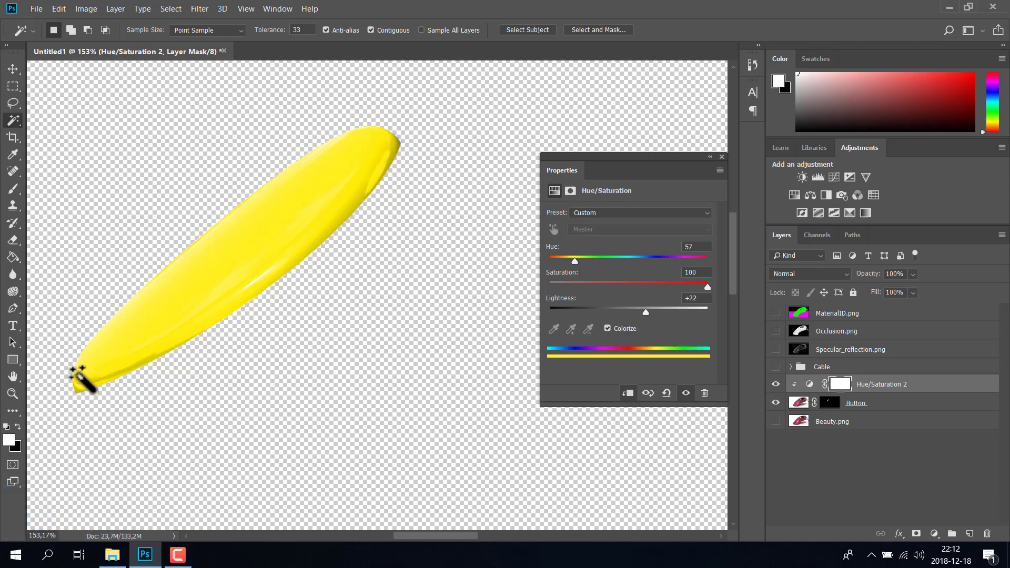
left_click(653, 325)
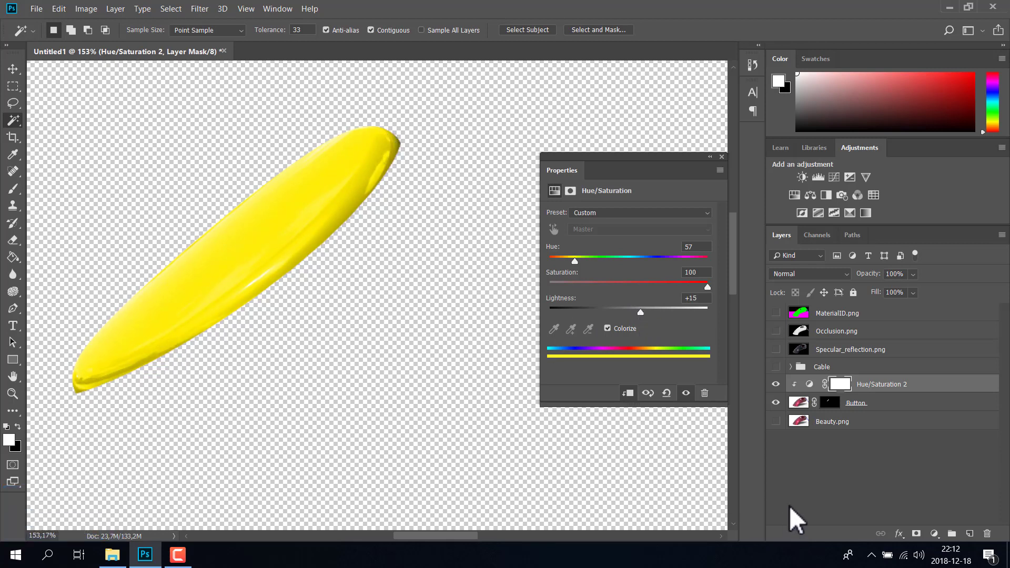
left_click(782, 432)
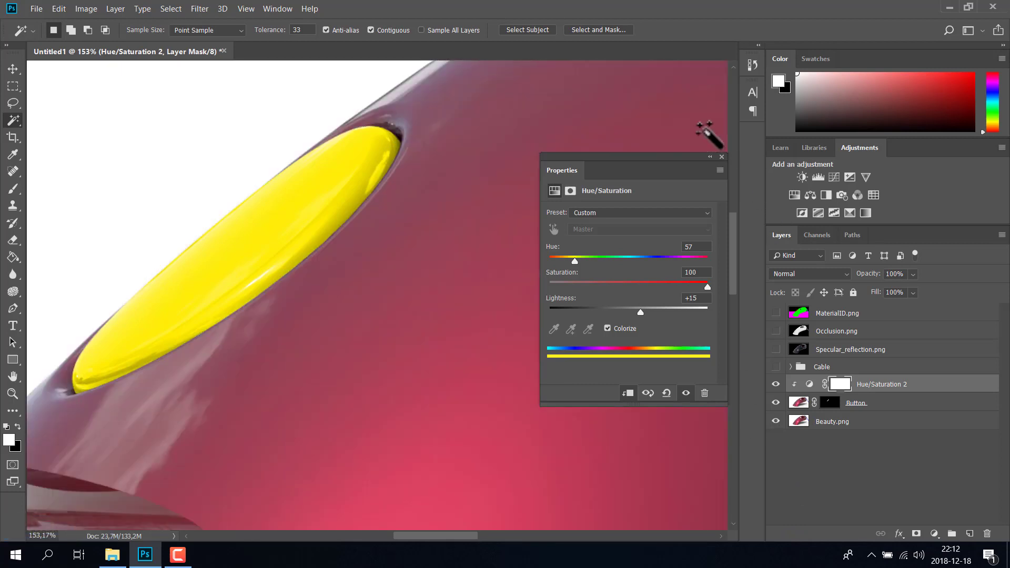
left_click(733, 168)
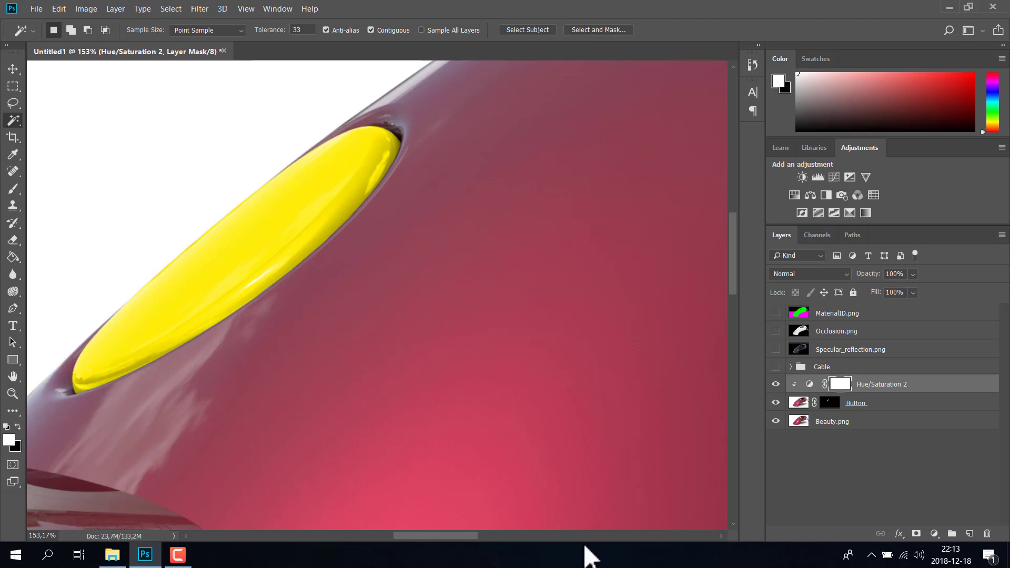
Step: Give Button an Outer Glow with a yellow gradient start, Spread 8 and Size 103
left_click(898, 408)
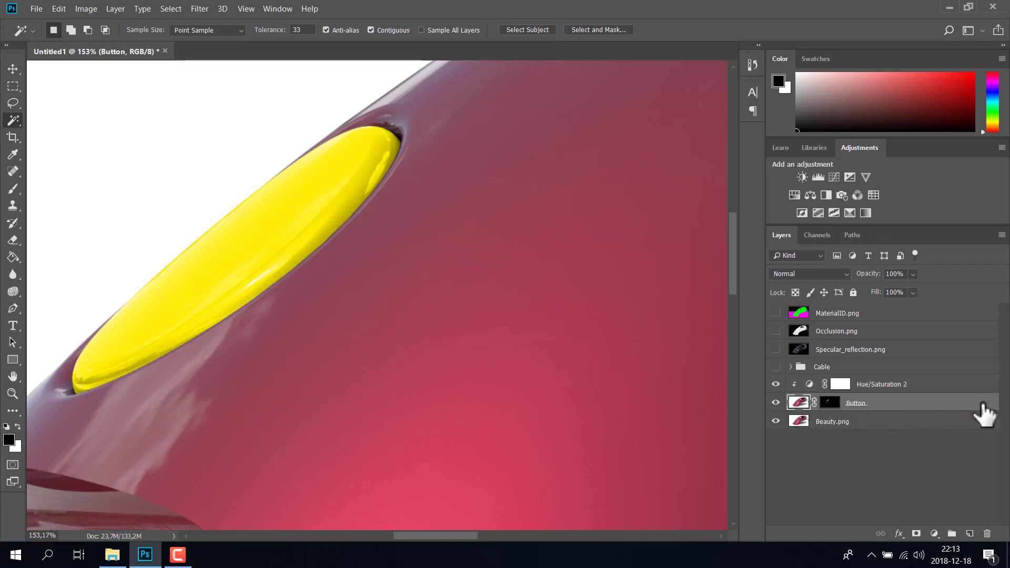
double_click(988, 412)
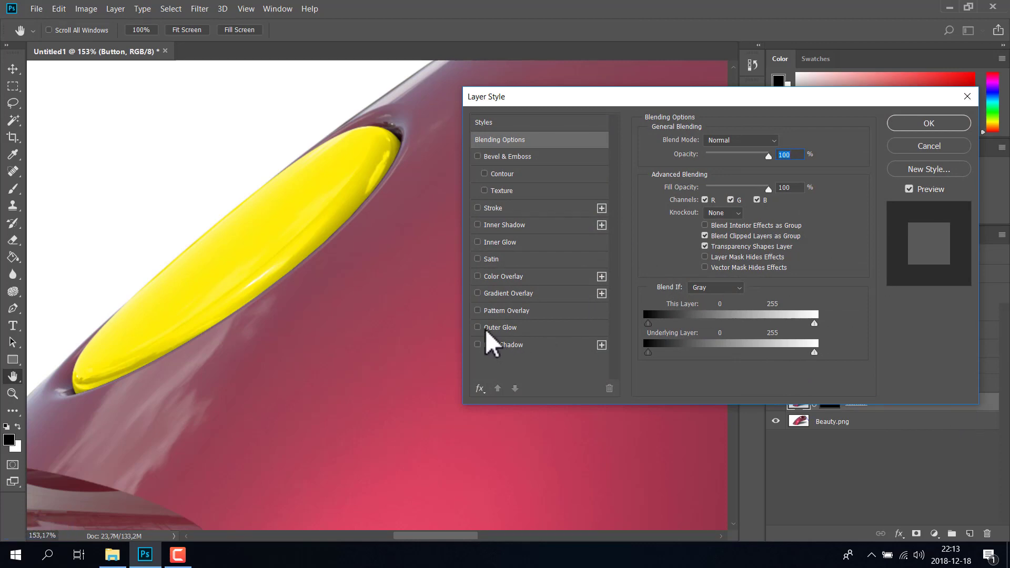
left_click(531, 339)
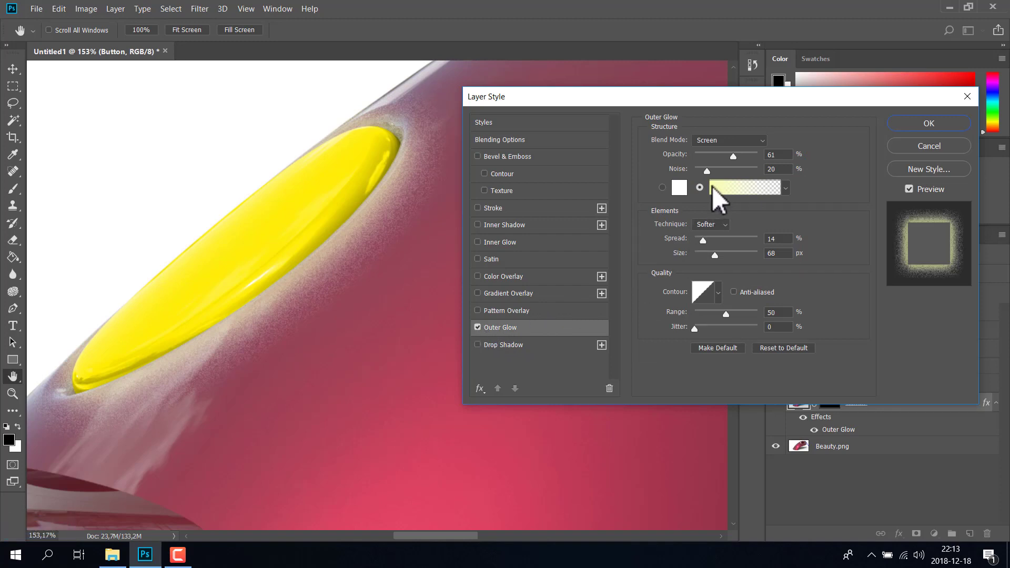
left_click(721, 202)
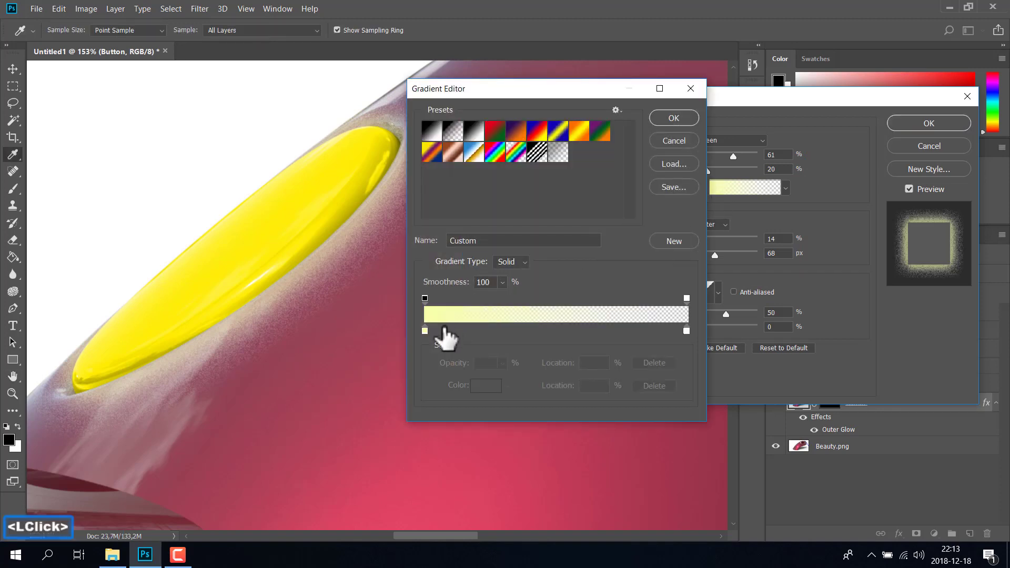
left_click(434, 345)
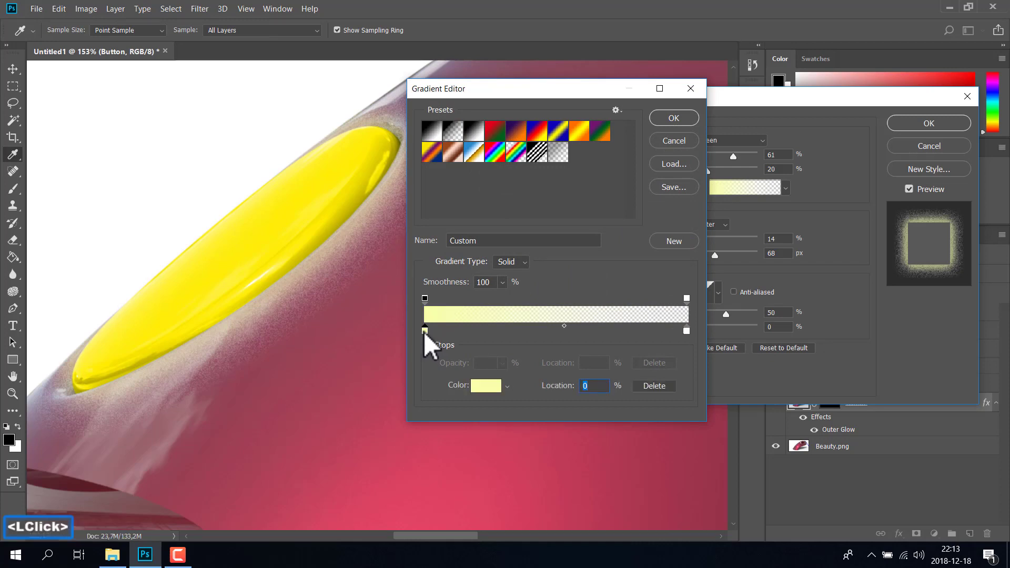
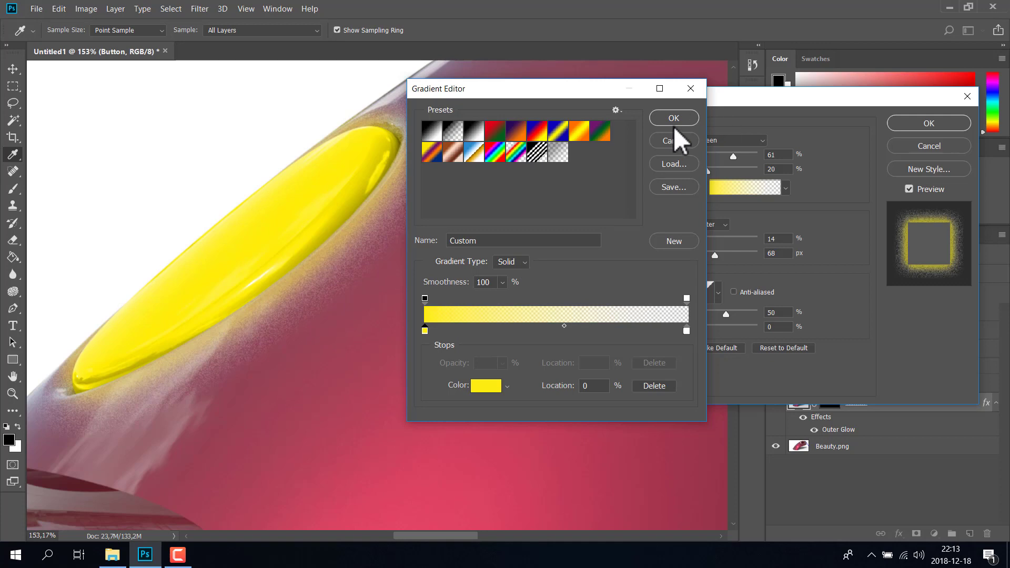
left_click(689, 134)
left_click(712, 256)
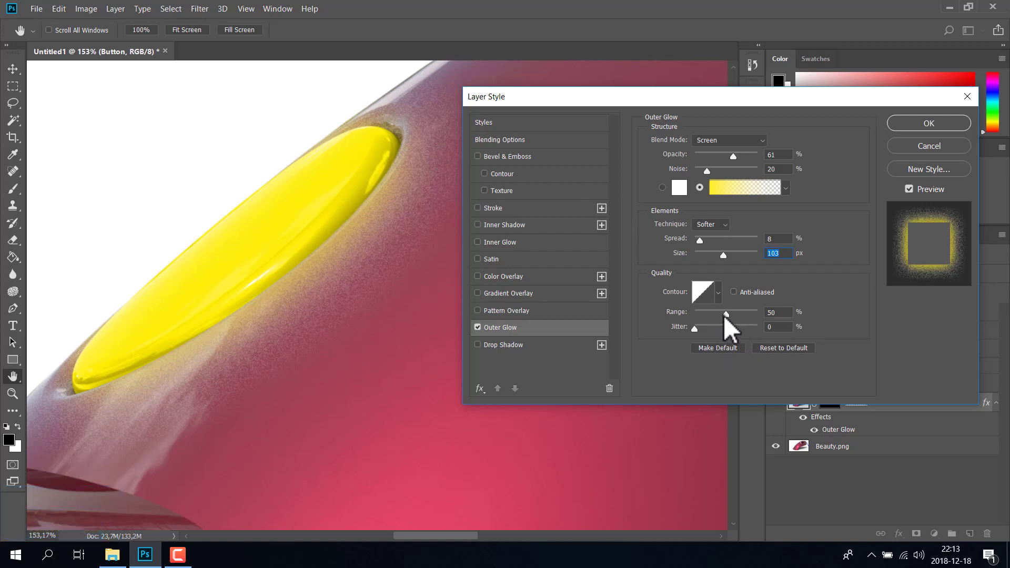
left_click(733, 324)
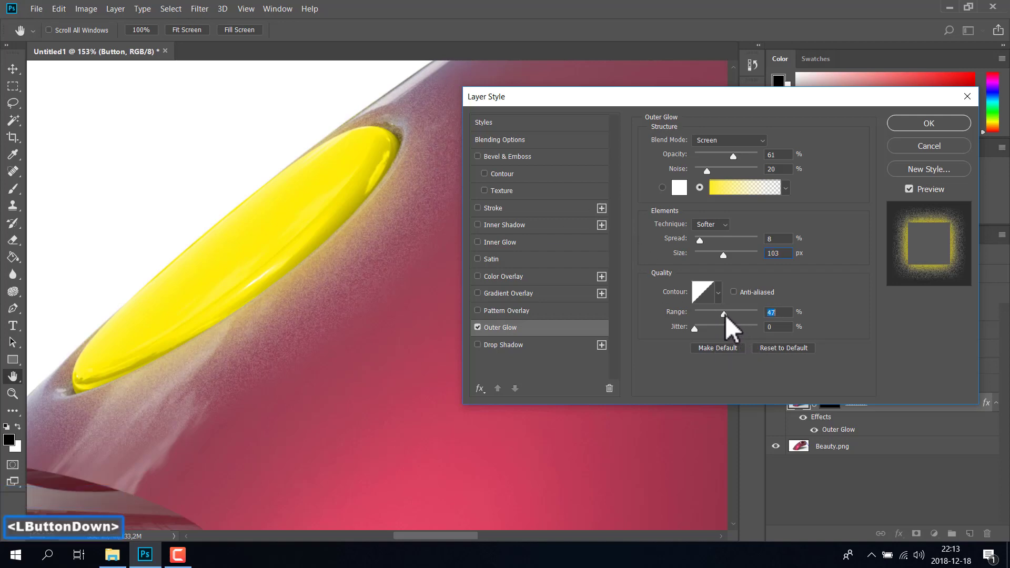
left_click(948, 138)
left_click(949, 126)
scroll("down", 3)
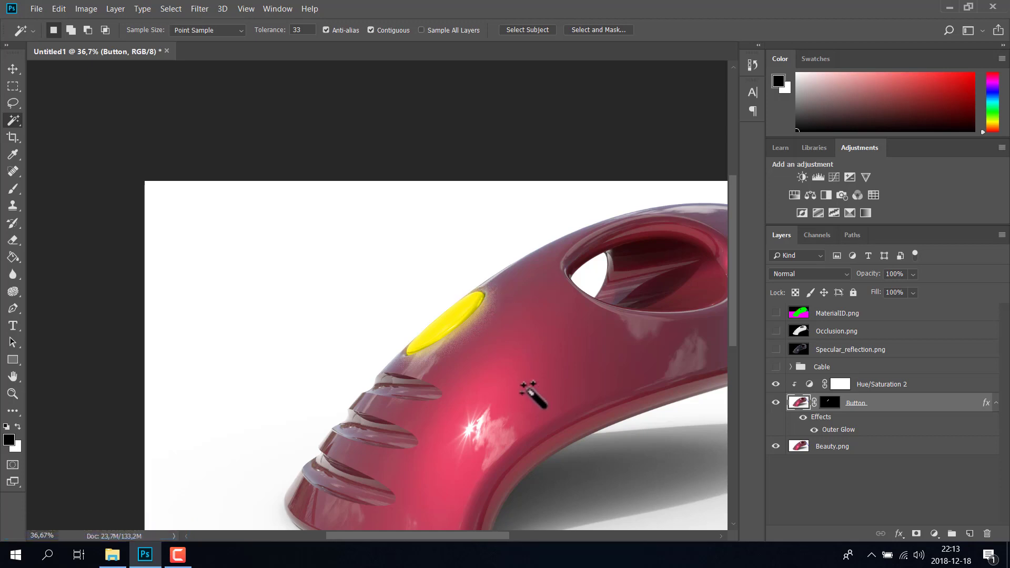
Step: Group Button and Hue/Saturation 2 into a group named Button
left_click(461, 545)
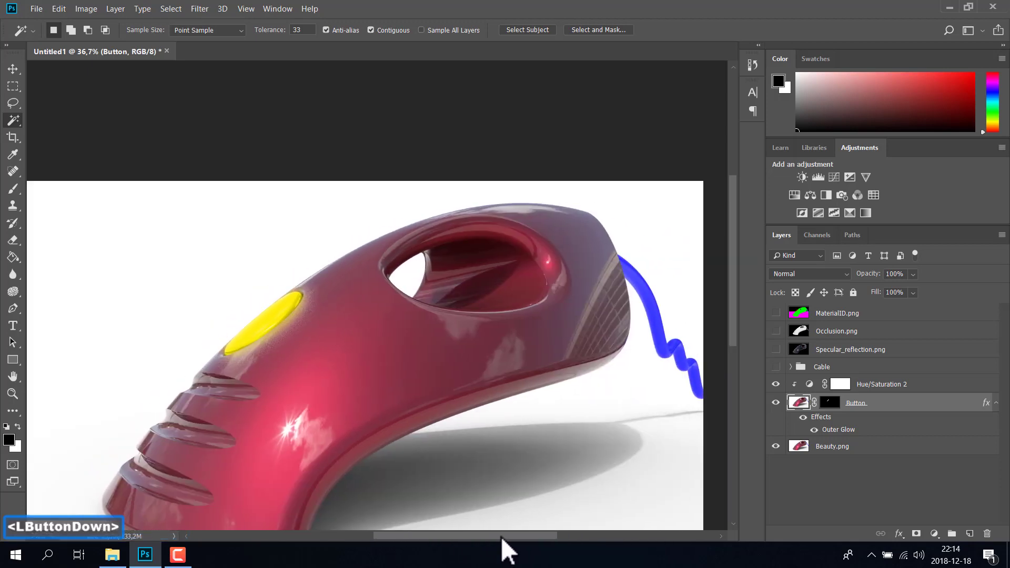
left_click(737, 299)
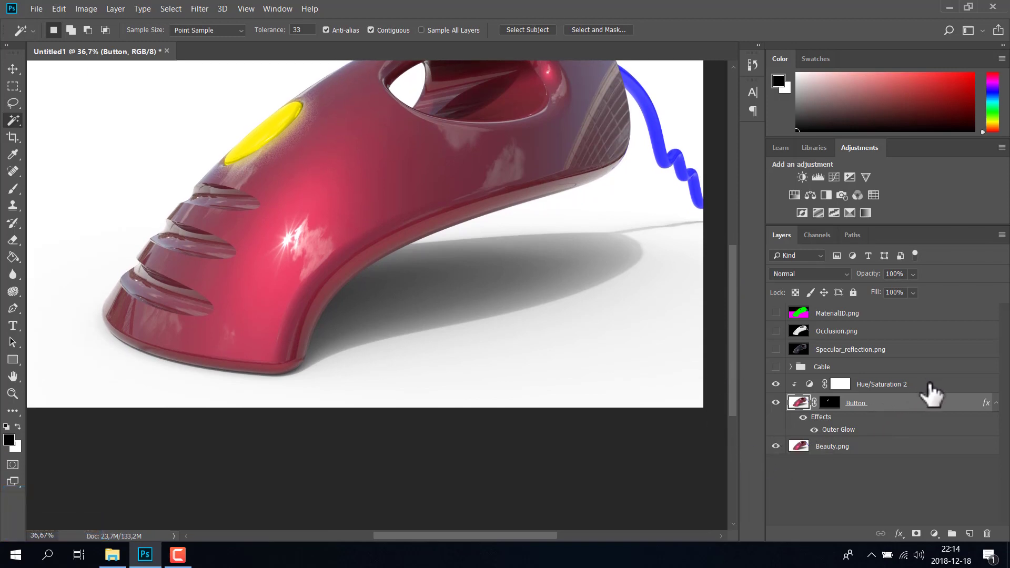
left_click(935, 391)
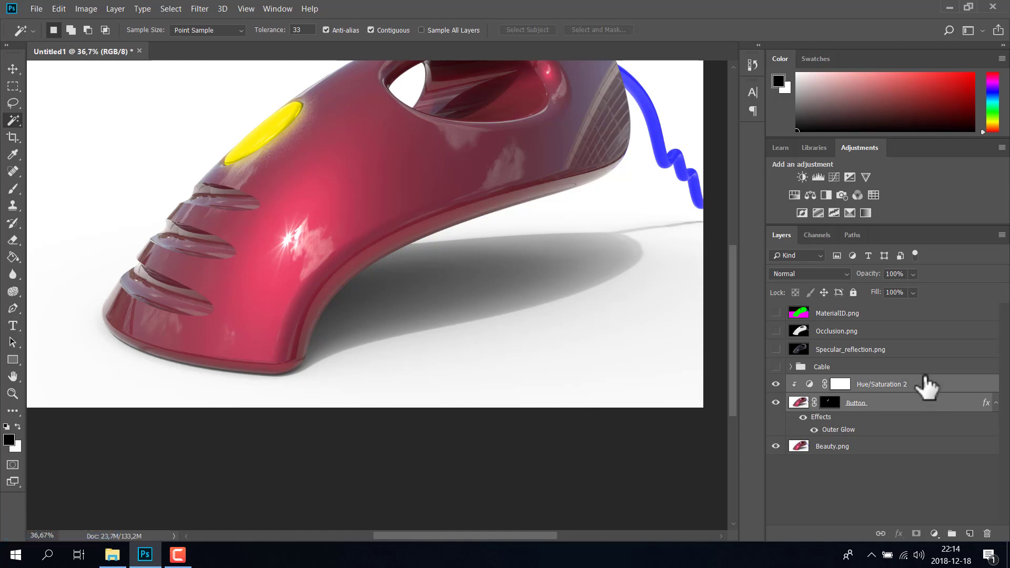
right_click(937, 393)
left_click(827, 116)
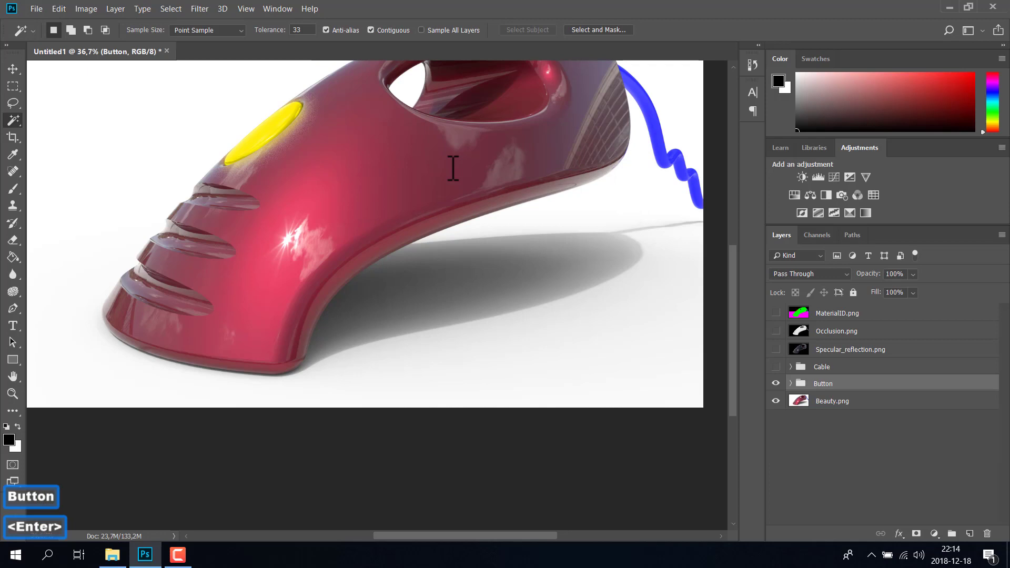
Step: Toggle layer visibility and show the Cable group with its dark recoloured cable
left_click(786, 388)
left_click(786, 388)
left_click(741, 308)
left_click(782, 374)
left_click(787, 372)
left_click(785, 371)
left_click(784, 392)
left_click(783, 392)
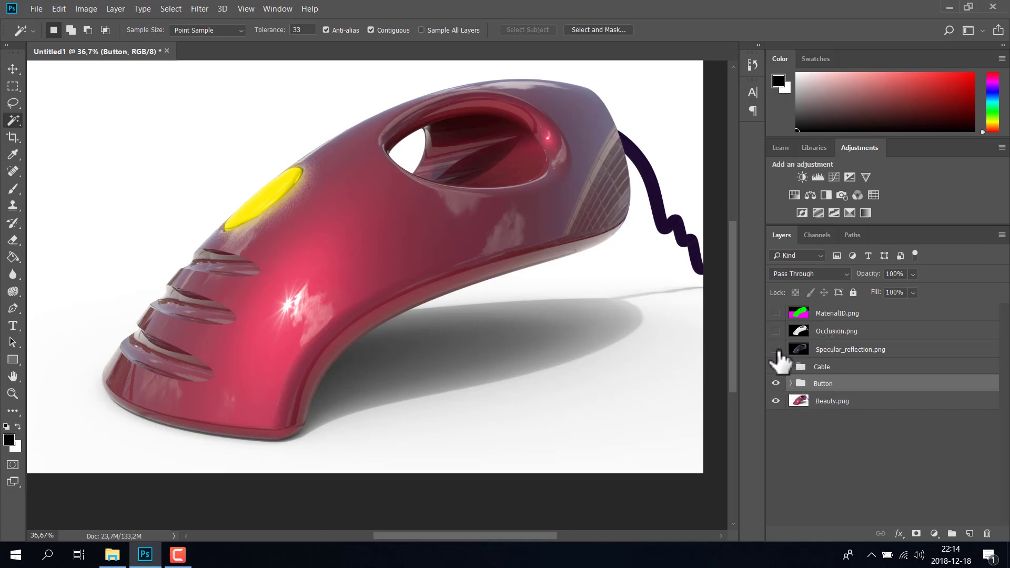
Step: Preview specular and occlusion alone, then show Specular_reflection.png over Cable, Button and Beauty and select it
left_click(784, 358)
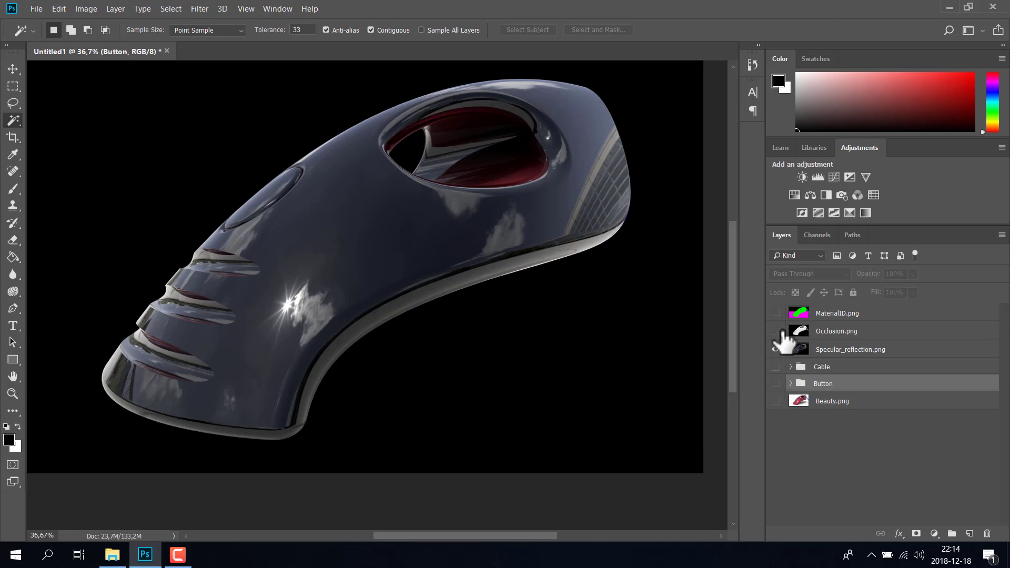
left_click(787, 338)
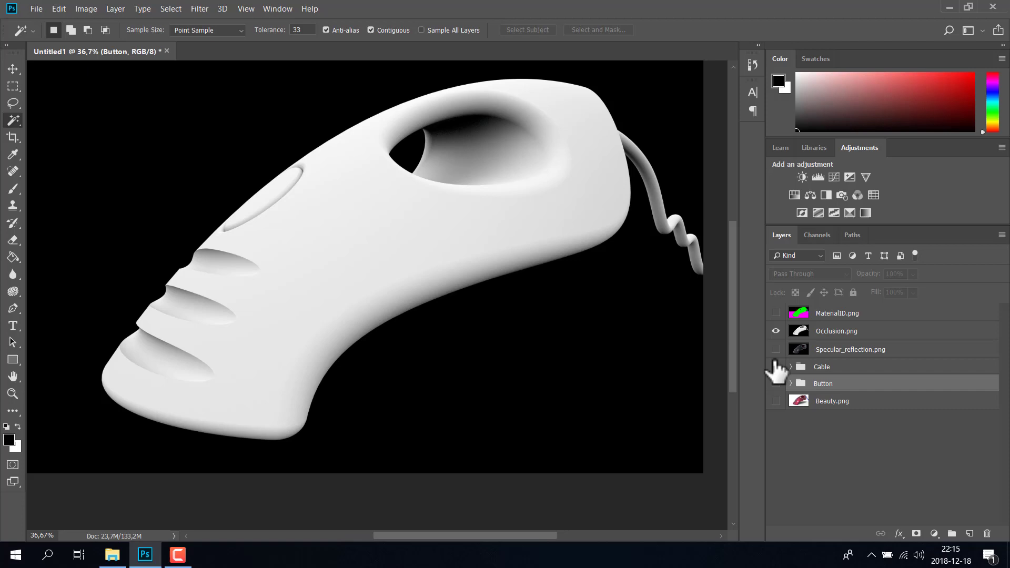
left_click(786, 375)
left_click(784, 392)
left_click(780, 410)
left_click(783, 332)
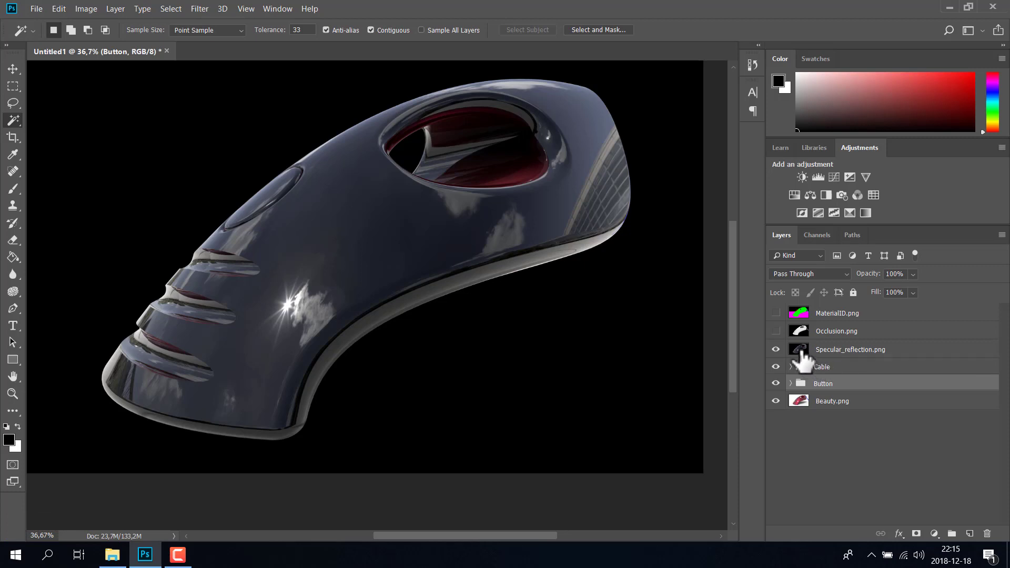
left_click(806, 357)
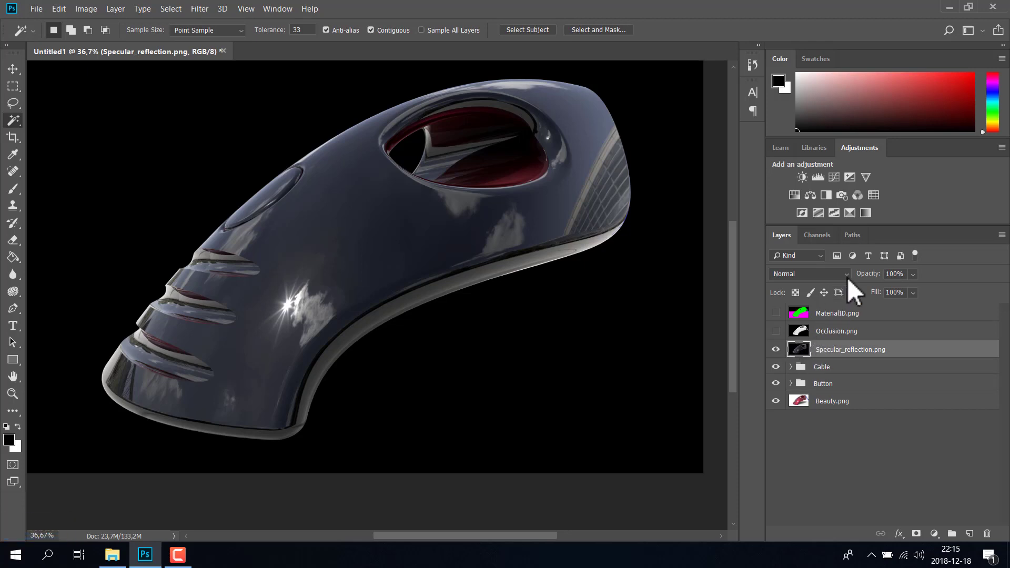
Step: Set Specular_reflection.png to Screen blend mode and toggle it to compare
left_click(856, 289)
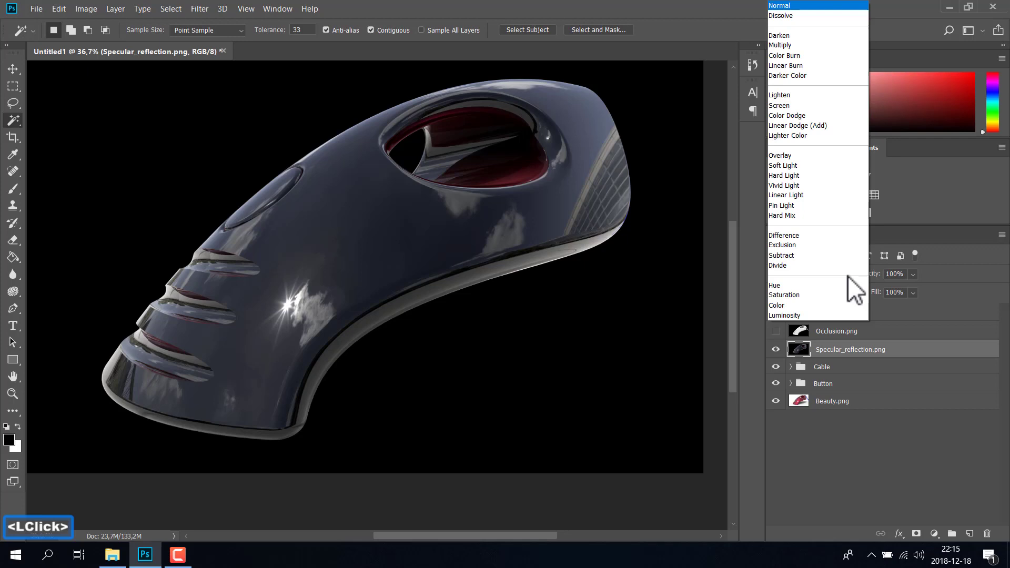
left_click(799, 117)
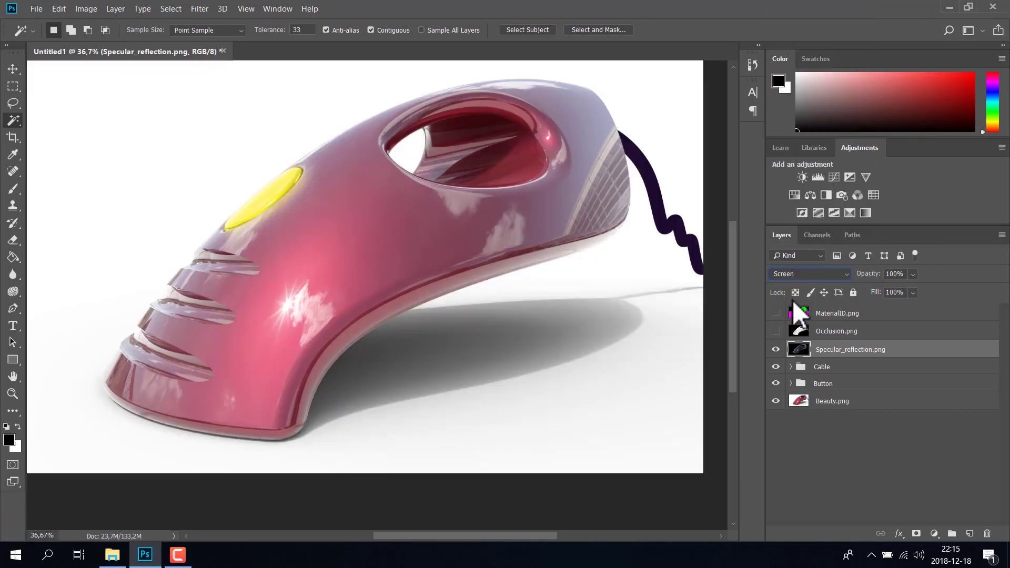
left_click(784, 355)
left_click(784, 355)
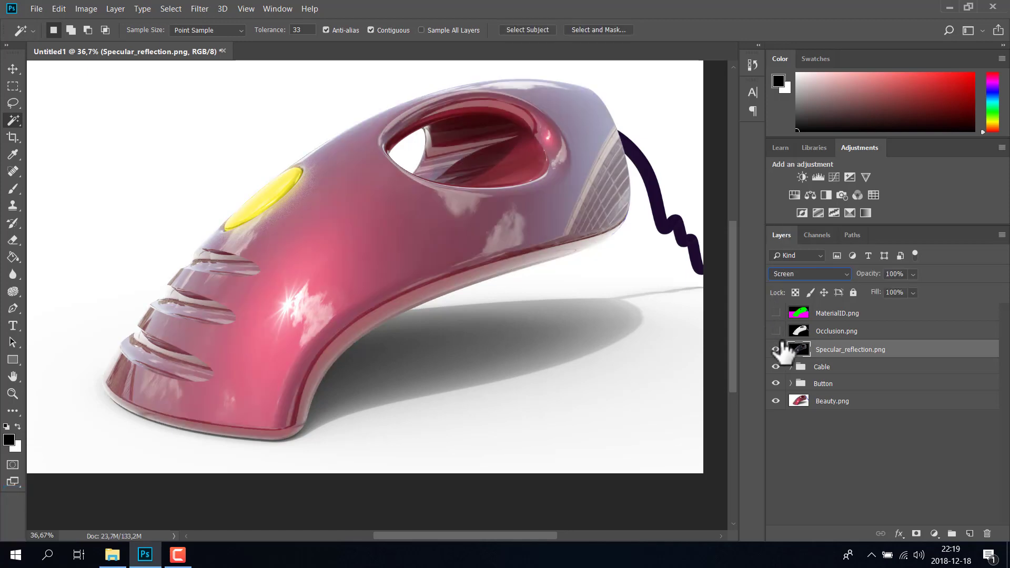
left_click(785, 351)
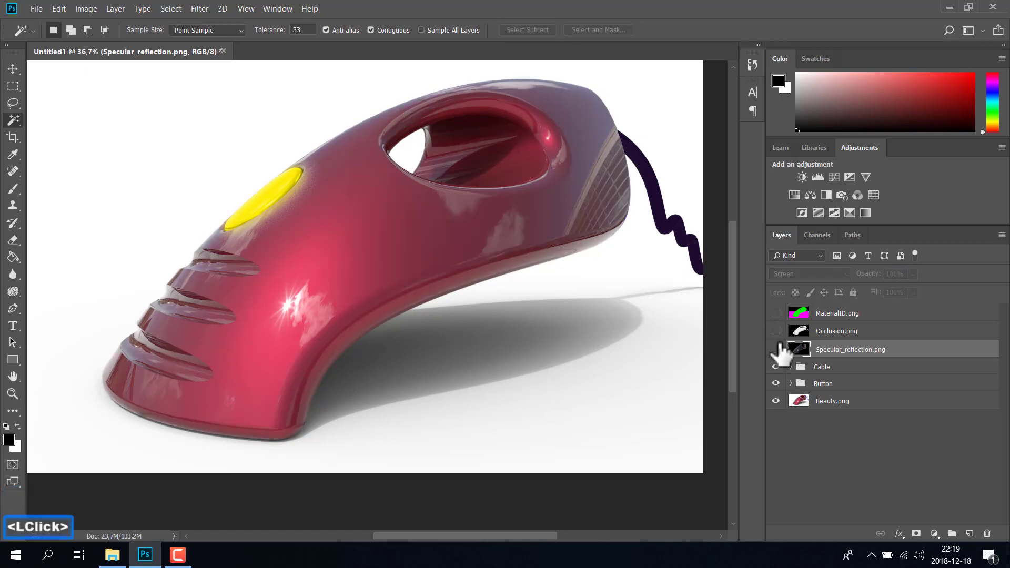
left_click(785, 350)
left_click(785, 350)
left_click(785, 350)
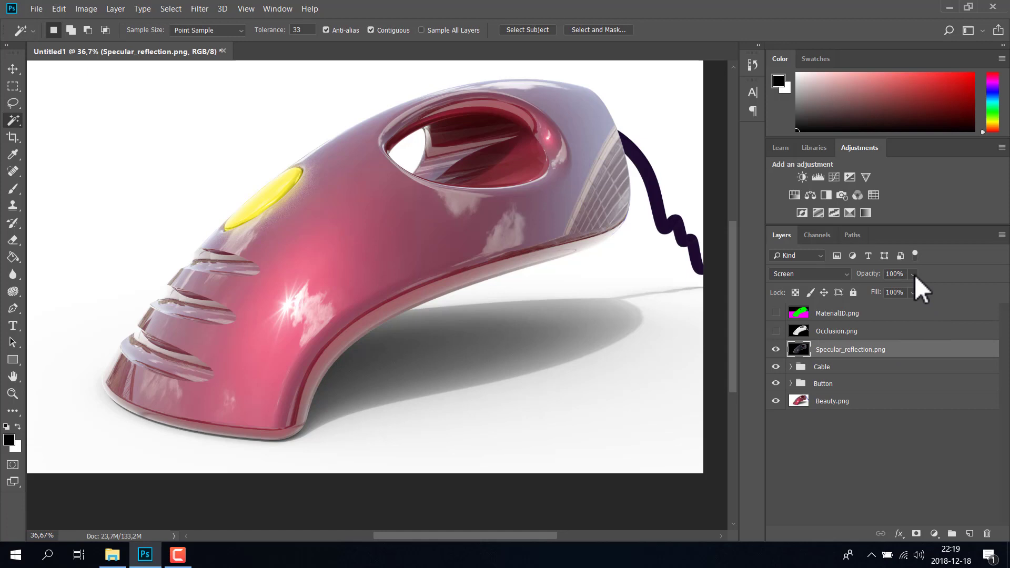
Step: Lower the specular pass to 51% opacity, compare, then show Occlusion.png
left_click(922, 287)
left_click(936, 305)
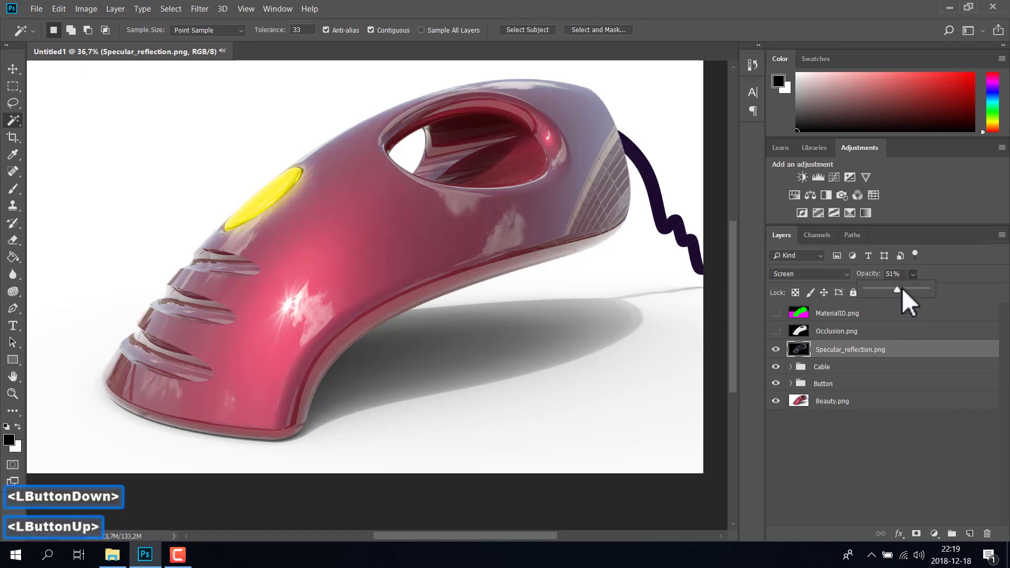
left_click(908, 301)
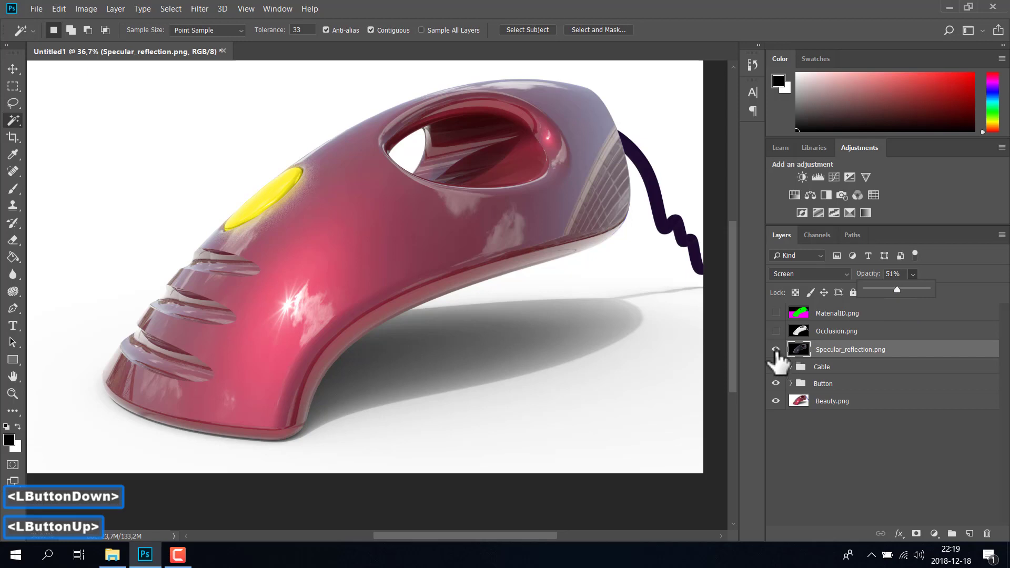
left_click(782, 359)
left_click(784, 358)
left_click(784, 358)
left_click(784, 358)
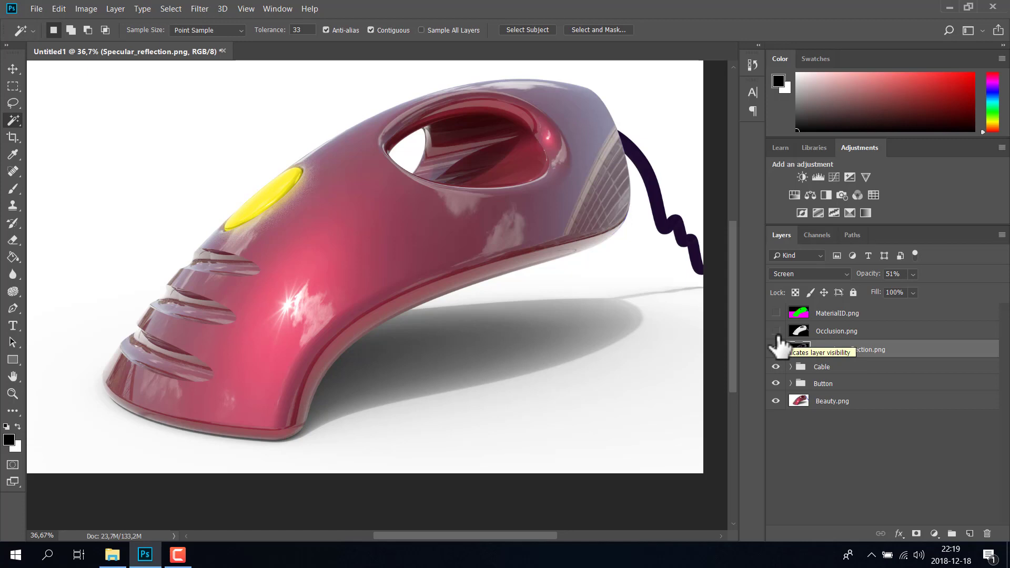
left_click(784, 336)
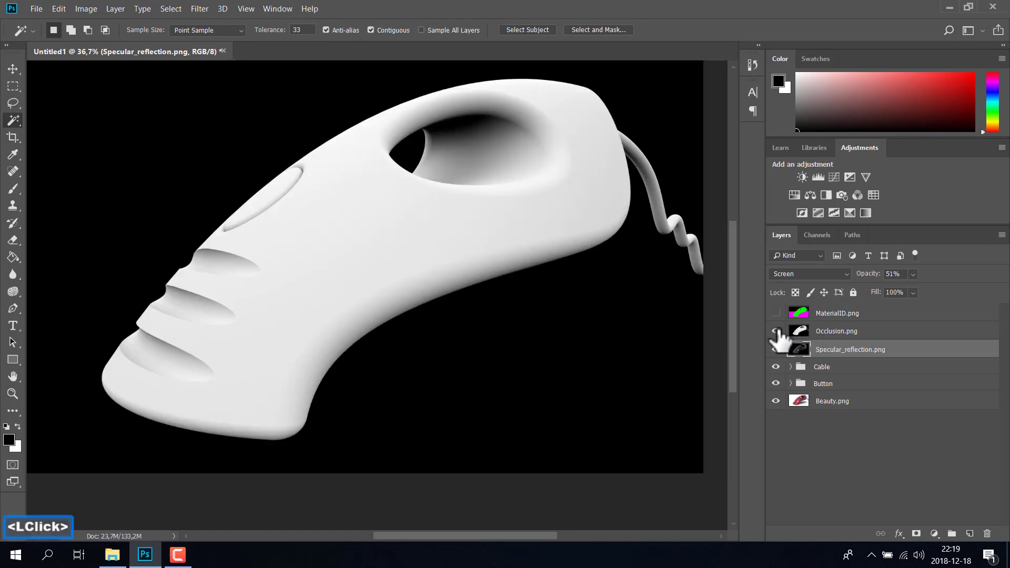
Step: Set Occlusion.png to Multiply blend mode and toggle it against the render to compare
left_click(834, 339)
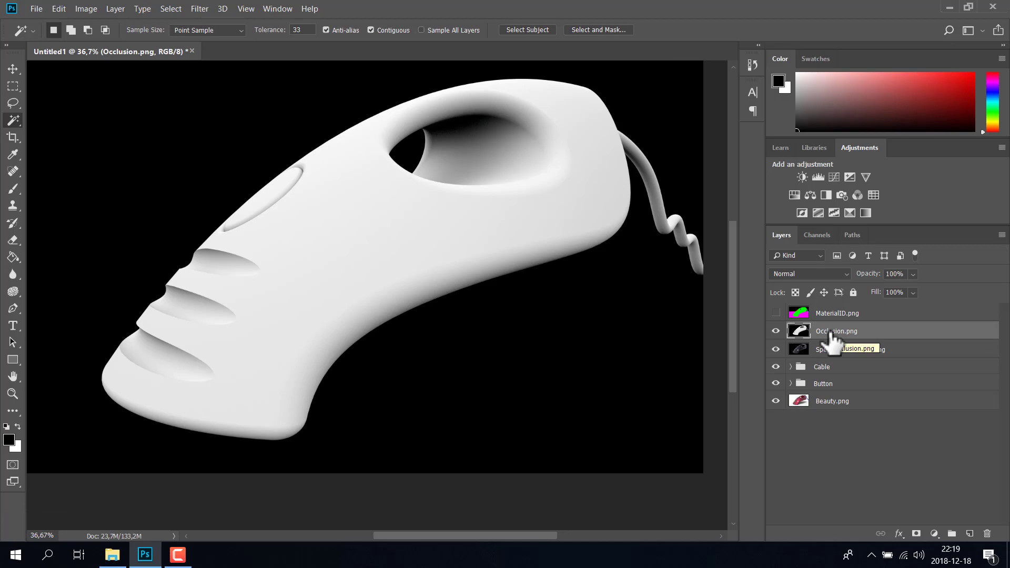
left_click(855, 286)
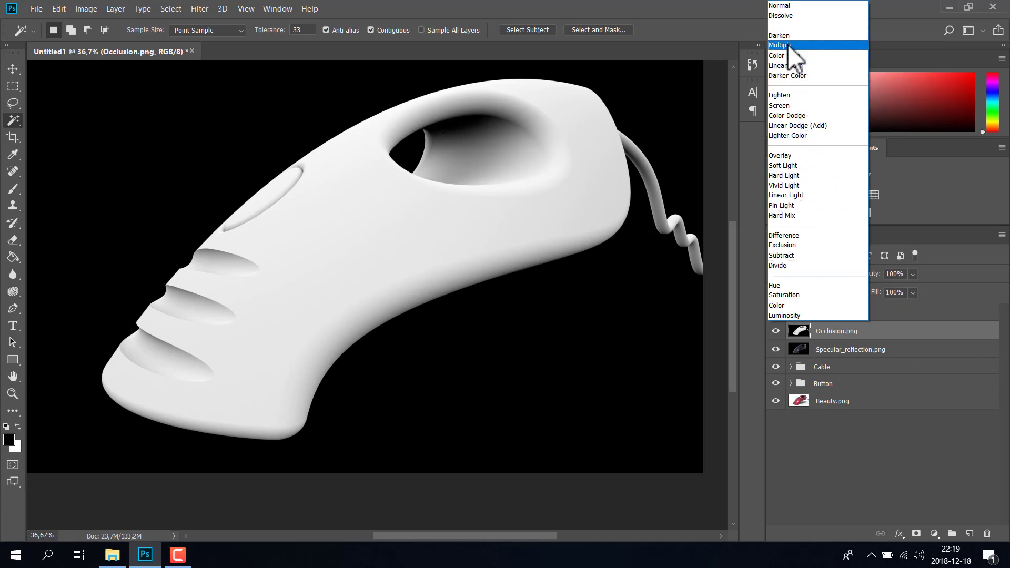
left_click(795, 56)
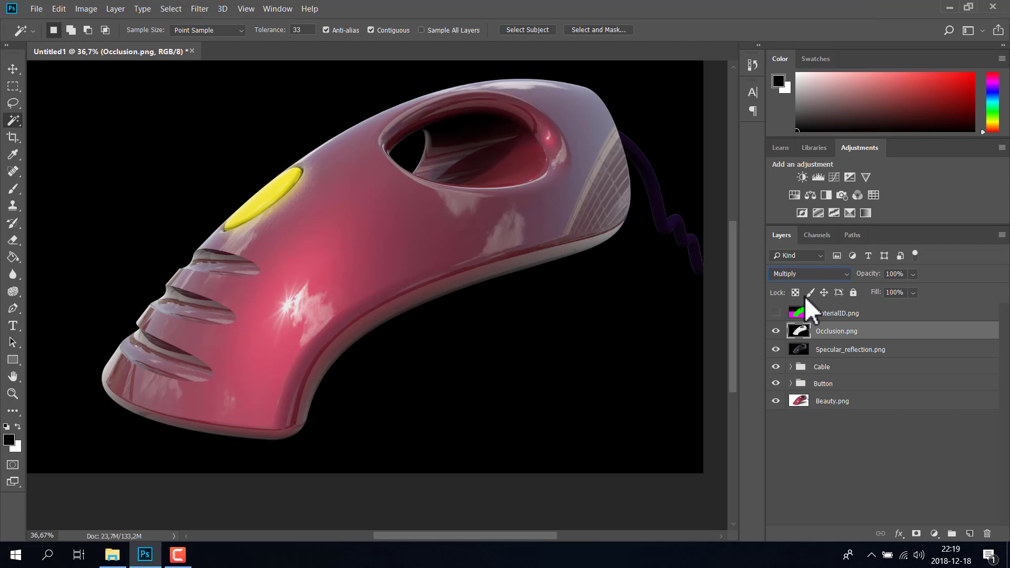
left_click(785, 337)
left_click(785, 337)
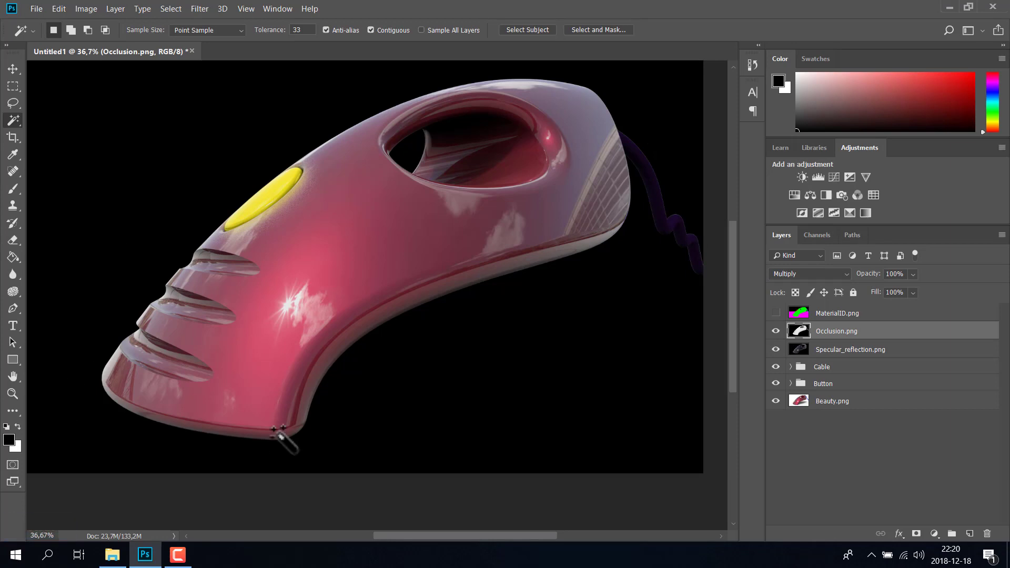
left_click(783, 336)
left_click(783, 336)
left_click(784, 335)
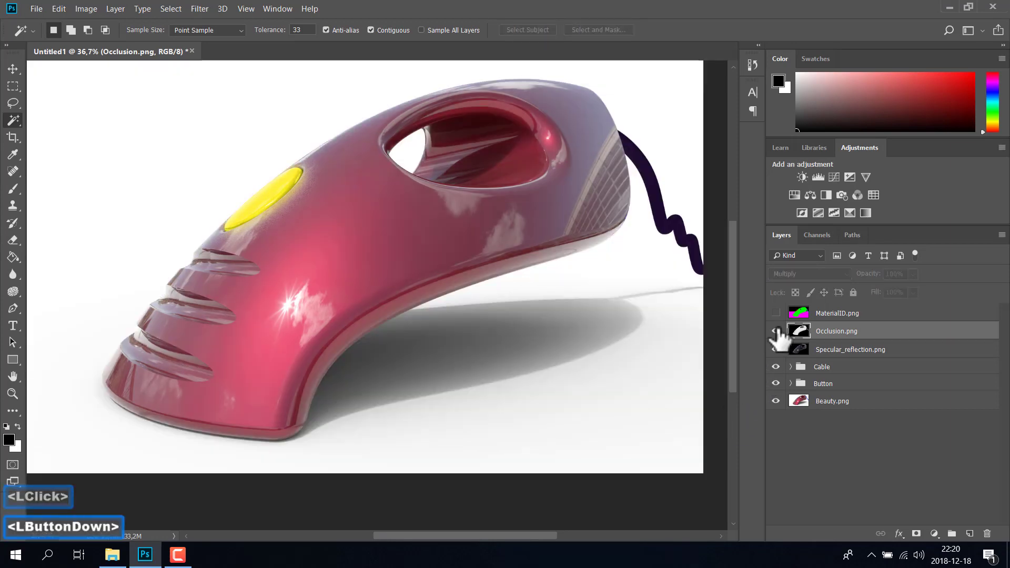
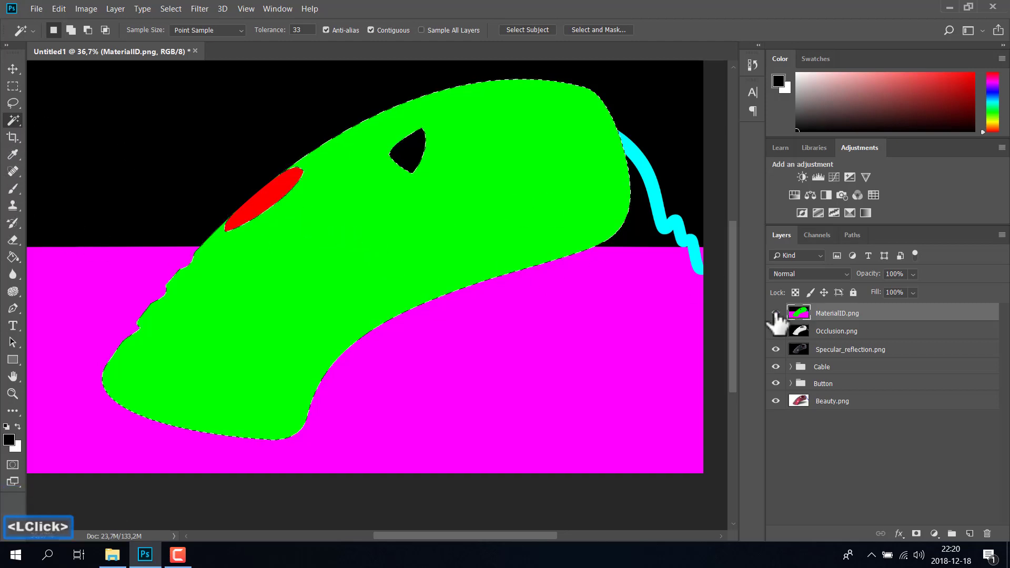
Step: Mask Occlusion.png to the product body selected from MaterialID.png, hiding the ID pass
left_click(783, 319)
left_click(810, 335)
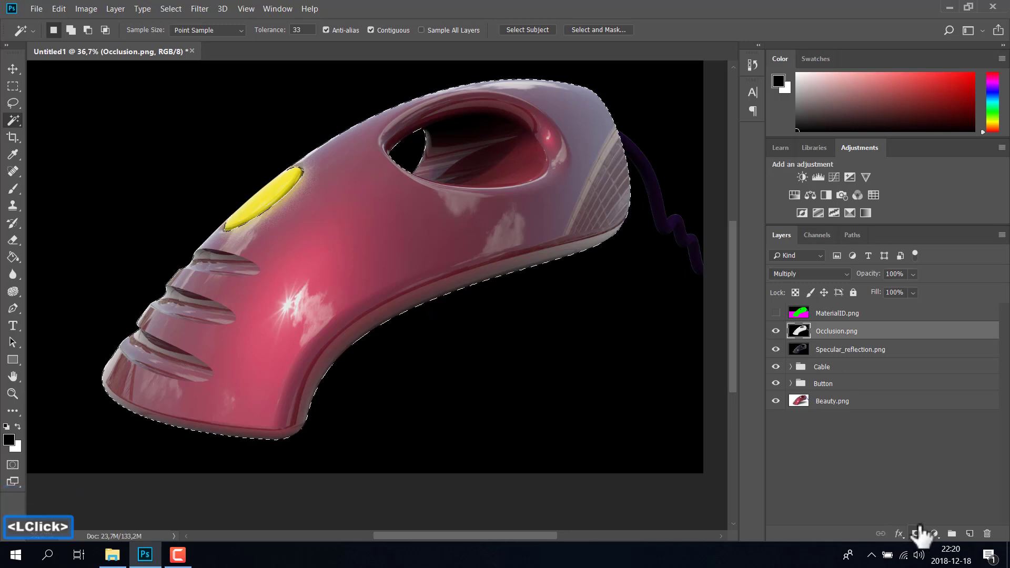
left_click(923, 542)
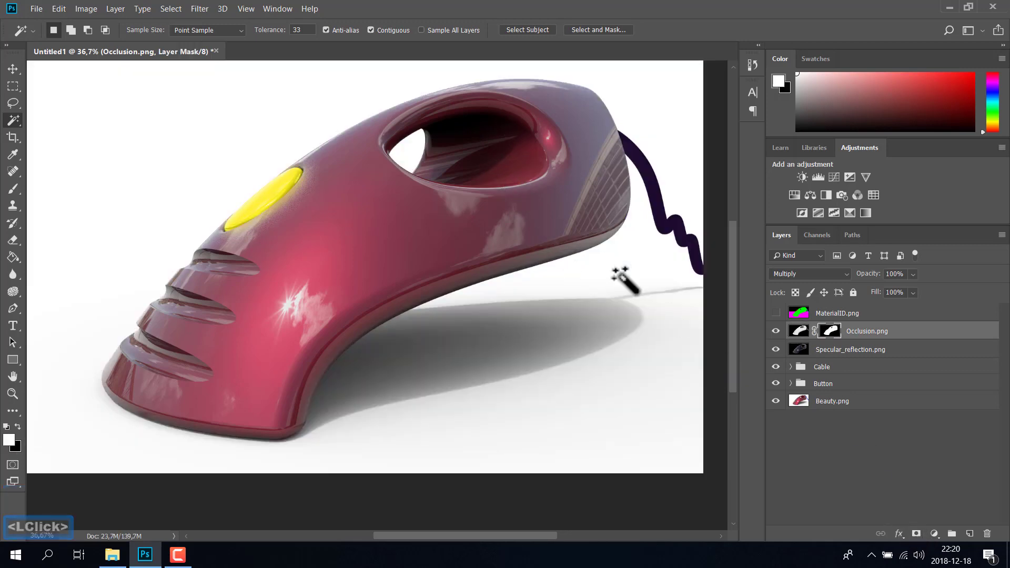
left_click(784, 337)
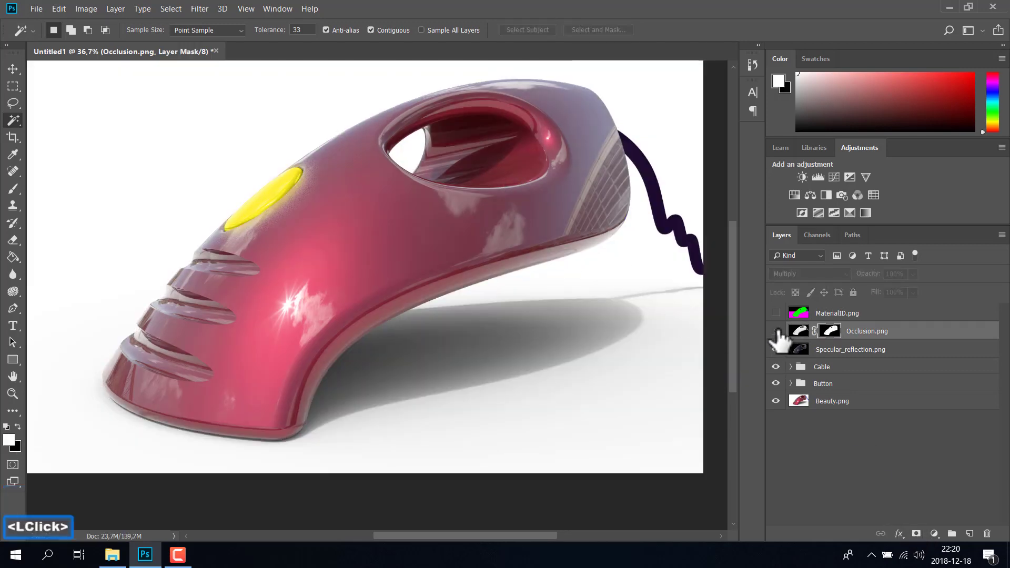
left_click(783, 337)
left_click(783, 337)
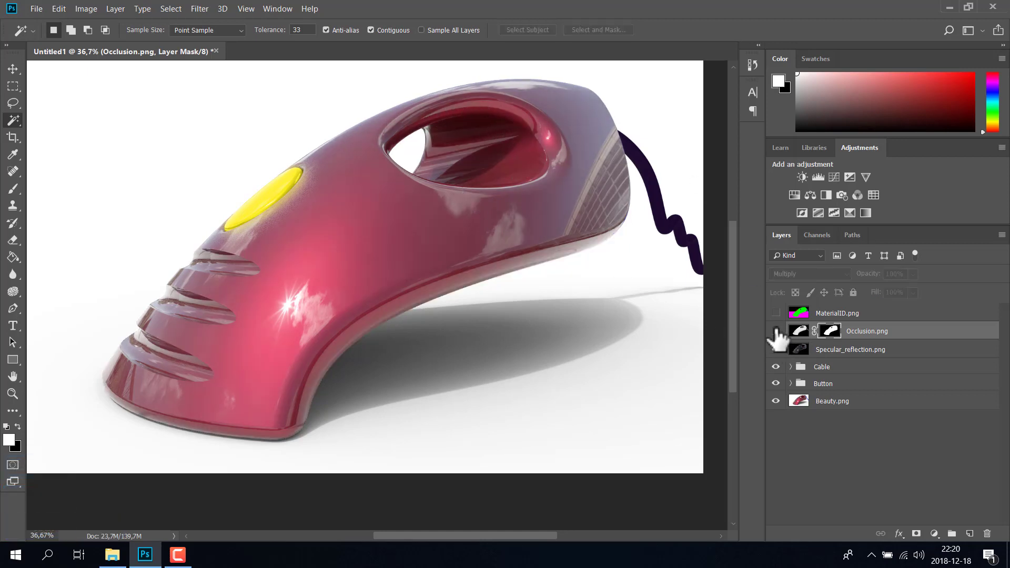
left_click(781, 336)
left_click(781, 336)
left_click(782, 335)
Step: Lower Occlusion.png to about 32% opacity, compare it, then make Beauty.png the active layer
left_click(813, 336)
left_click(922, 286)
left_click(933, 303)
left_click(925, 302)
left_click(908, 300)
left_click(900, 301)
left_click(782, 338)
left_click(783, 337)
left_click(782, 337)
left_click(784, 337)
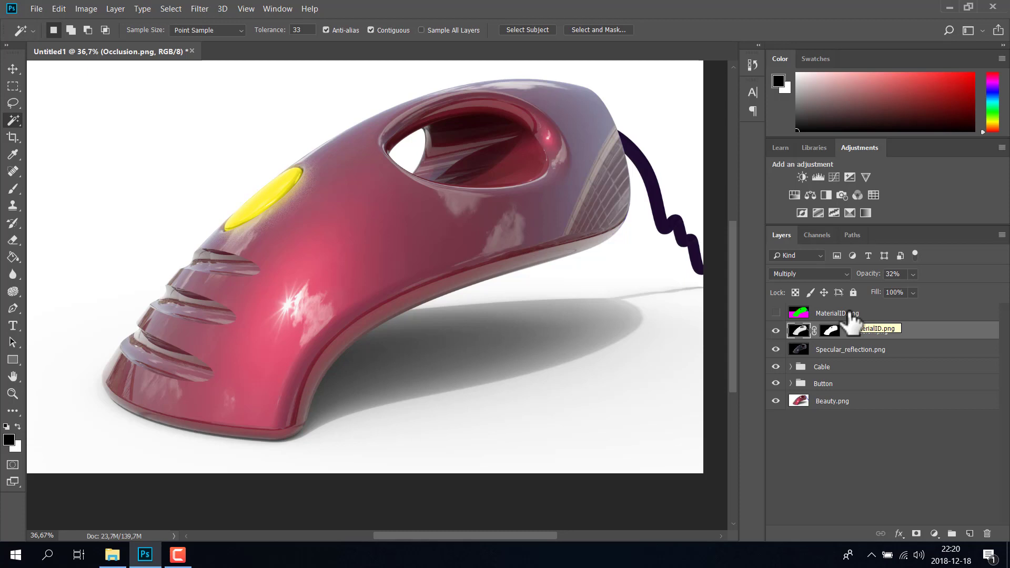
left_click(803, 410)
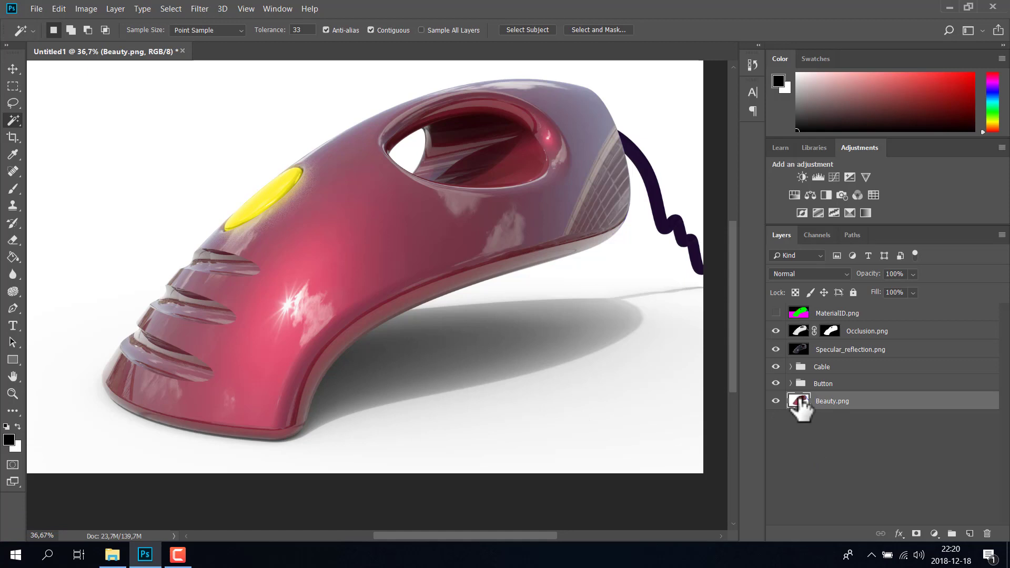
Step: Duplicate Beauty.png as a layer named Shadow, hide Beauty and show only the MaterialID.png pass
left_click(805, 405)
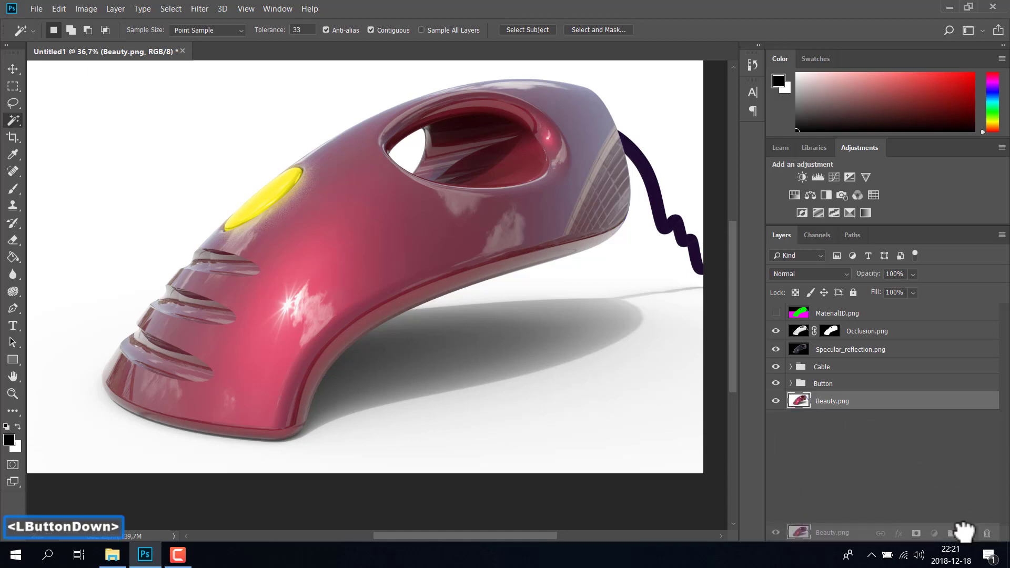
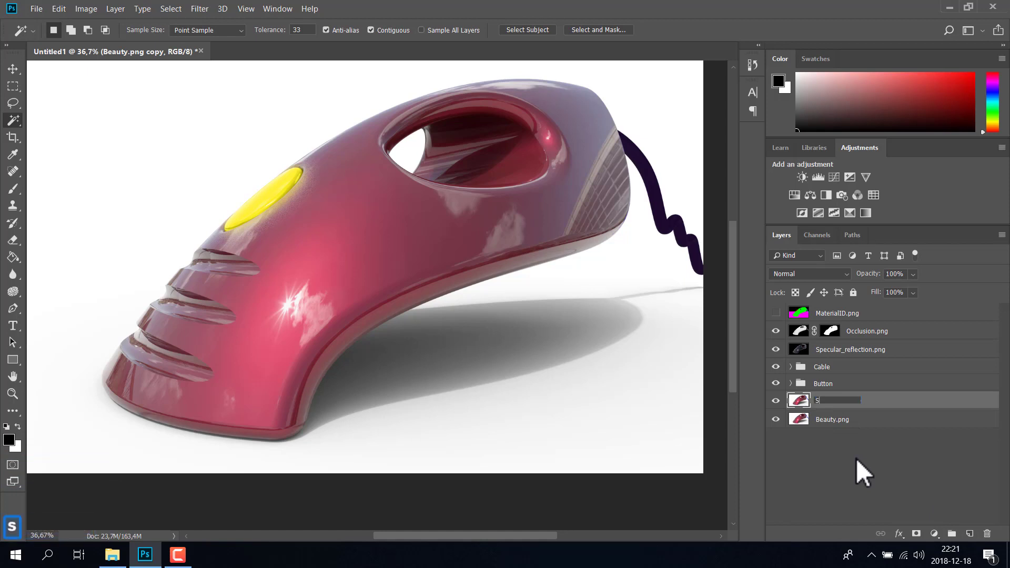
type("hadow")
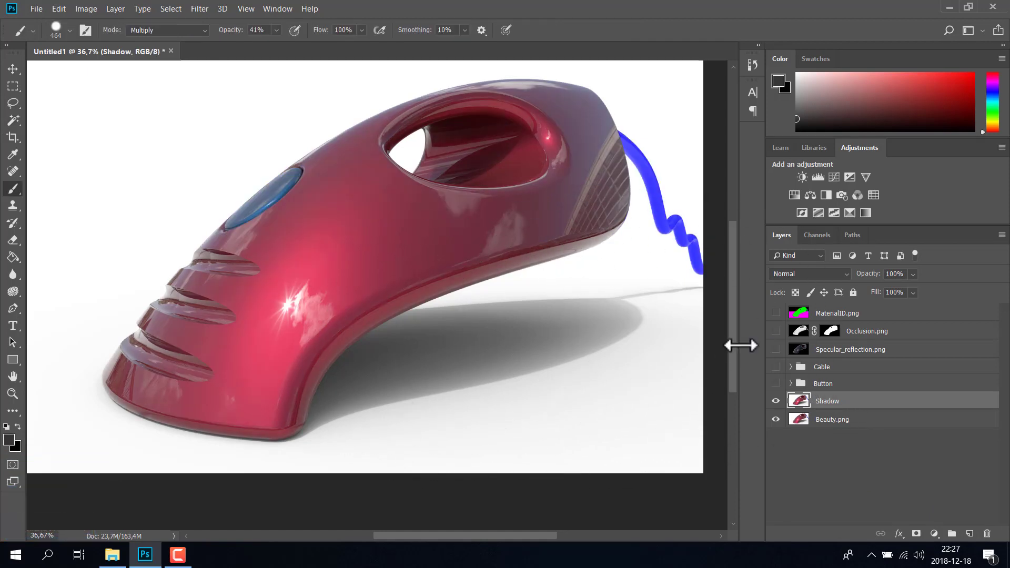
left_click(782, 426)
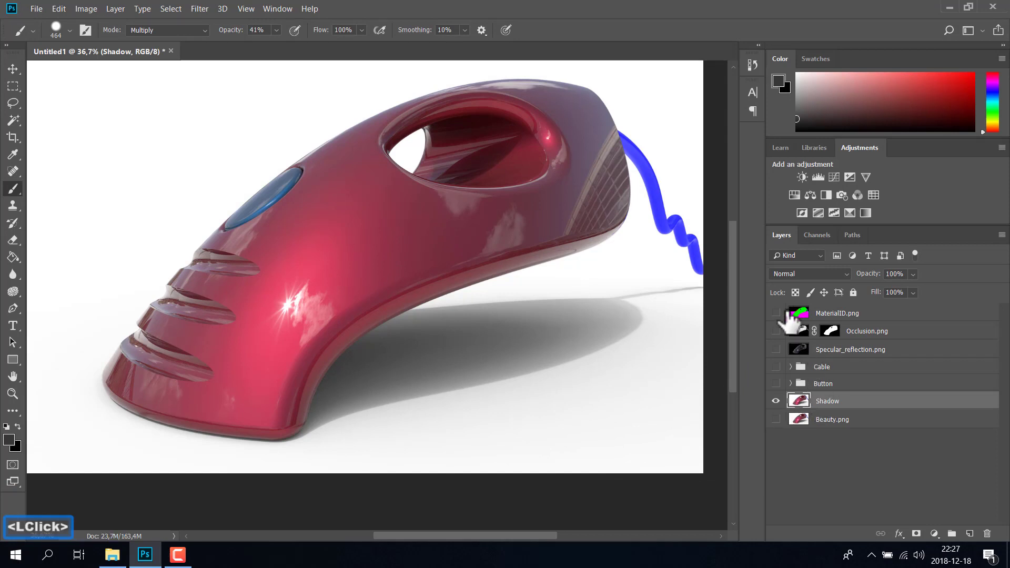
left_click(785, 319)
left_click(810, 322)
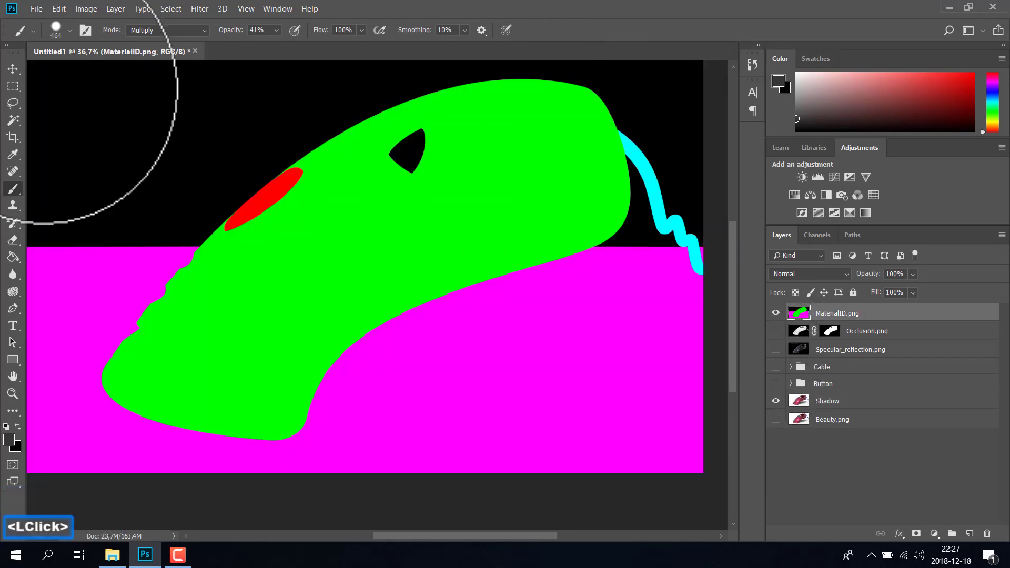
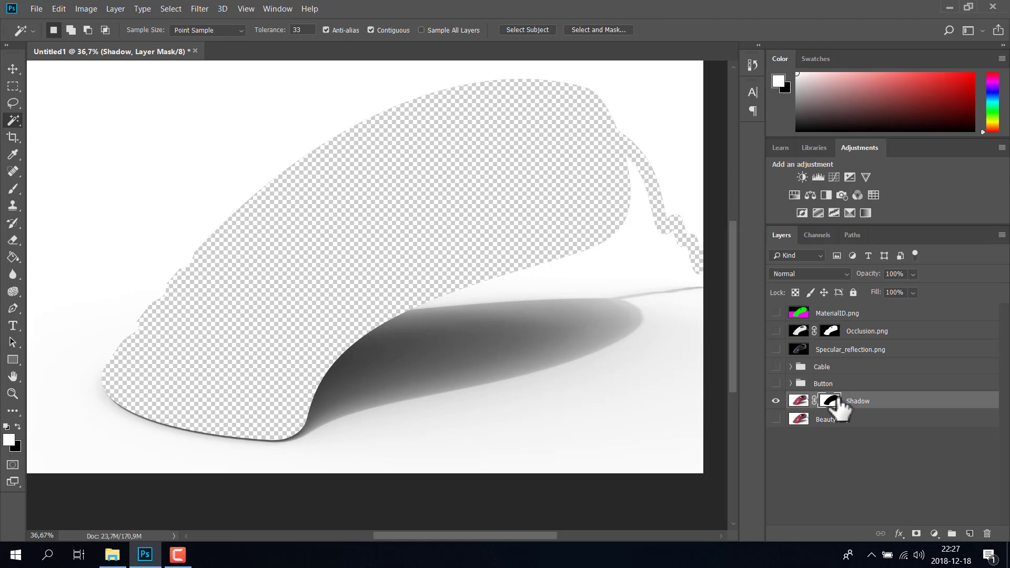
Step: Apply the Shadow layer's mask so the product cutout is merged into its pixels
right_click(839, 406)
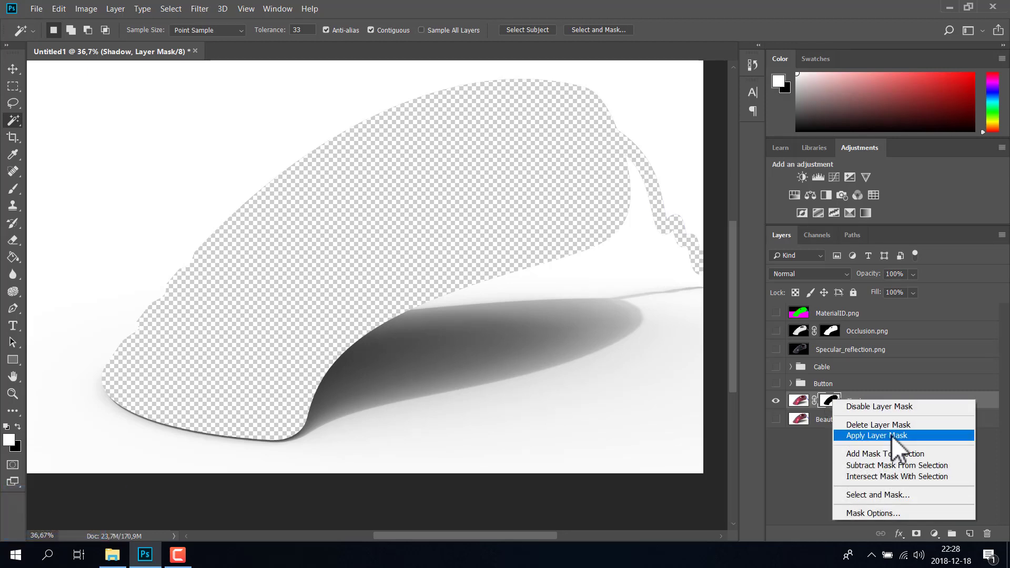
left_click(889, 447)
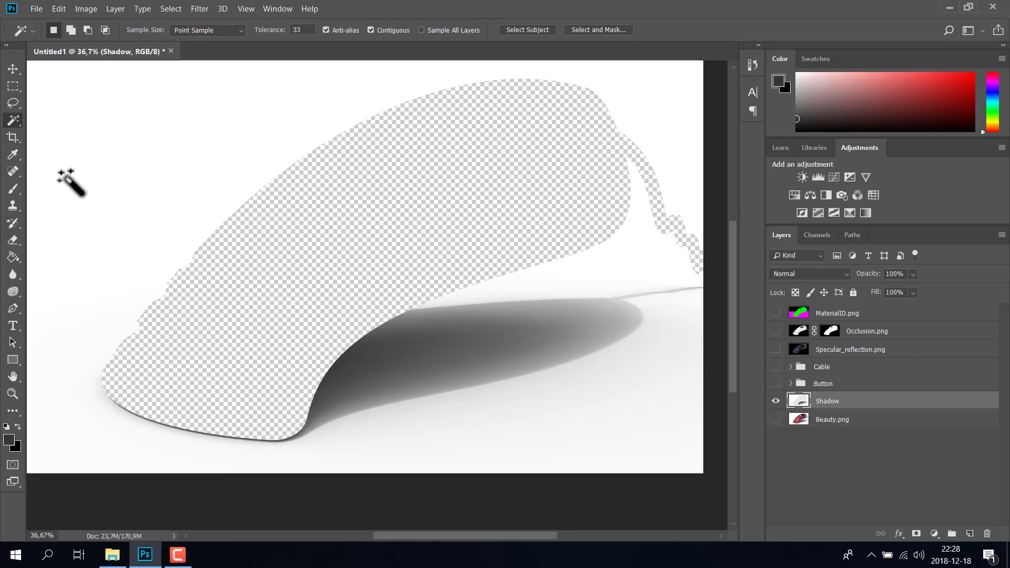
Step: Heal the shadow edge into the cutout with a 215 px Spot Healing Brush
left_click(25, 180)
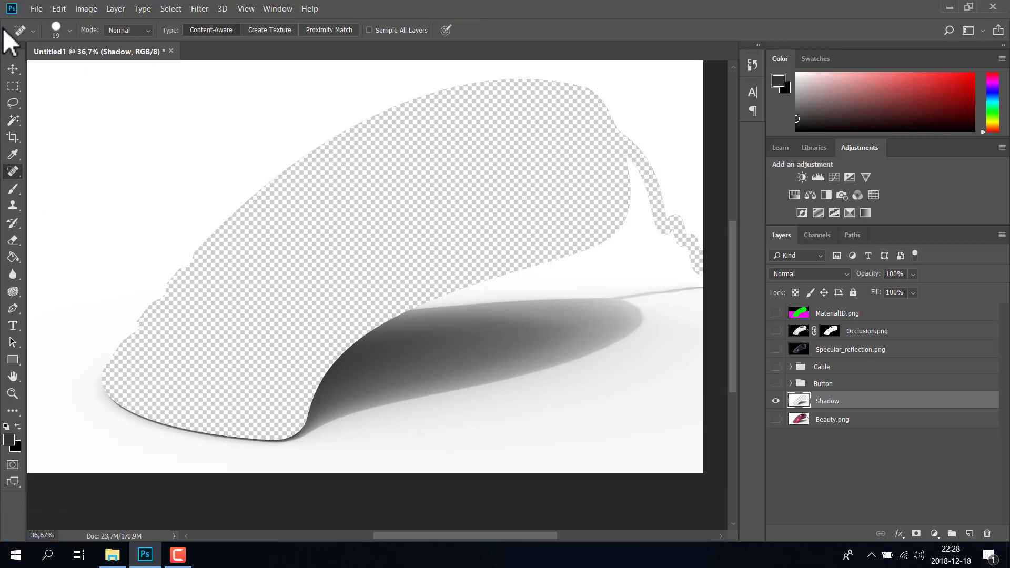
left_click(77, 45)
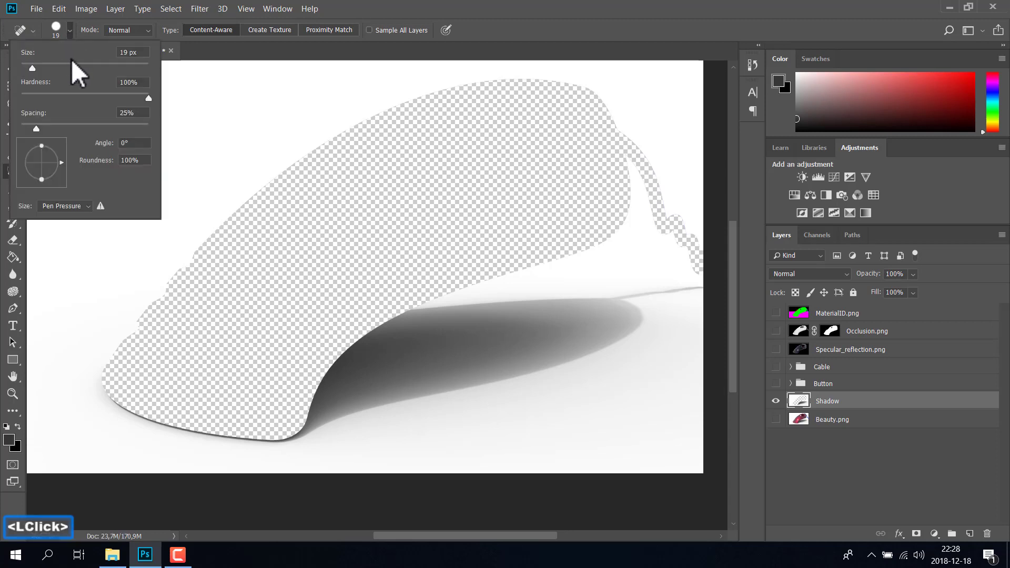
left_click(85, 74)
left_click(90, 75)
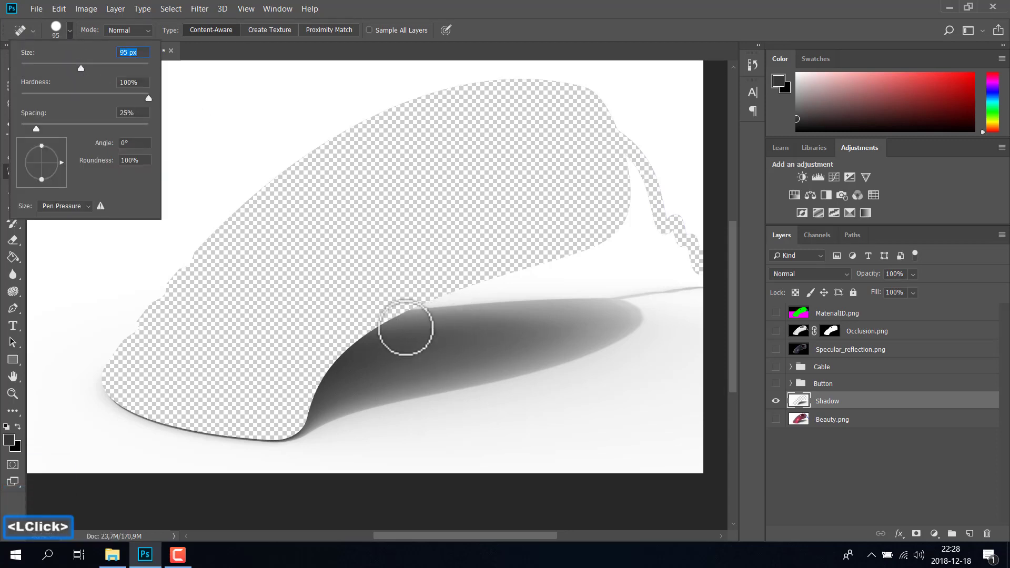
left_click(126, 74)
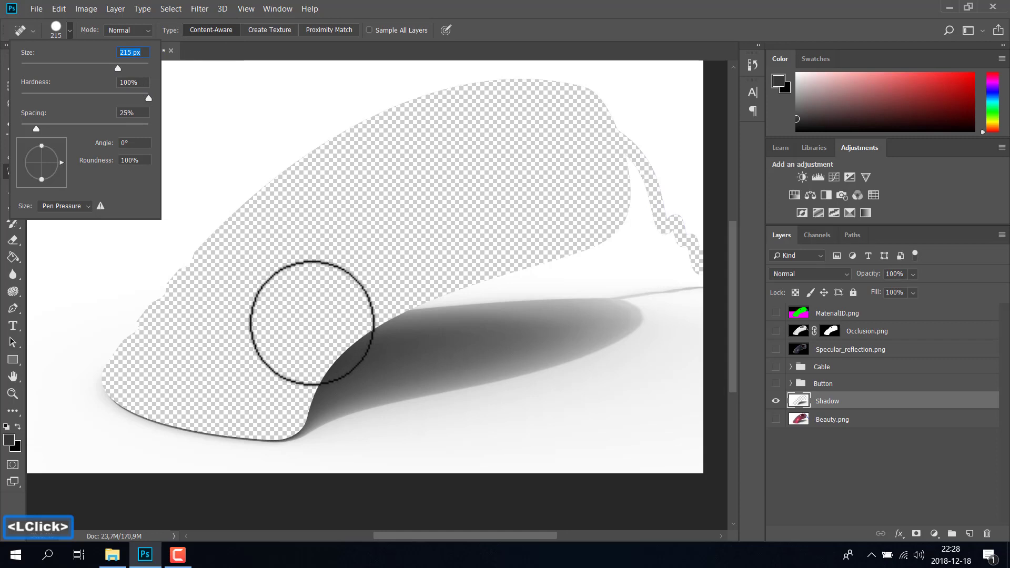
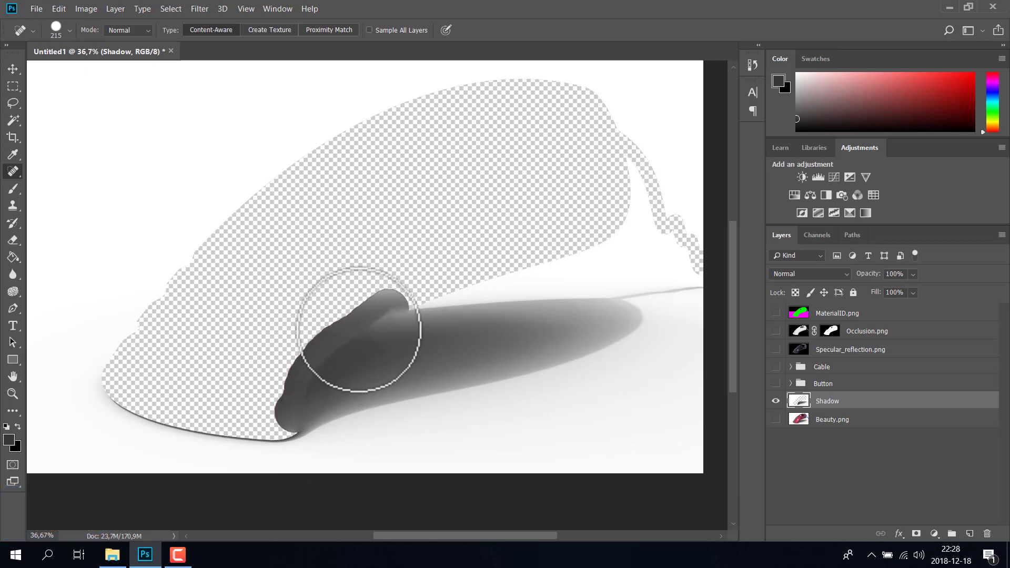
Step: Switch to the Brush with default black/white colours to paint white over the upper area
left_click(20, 197)
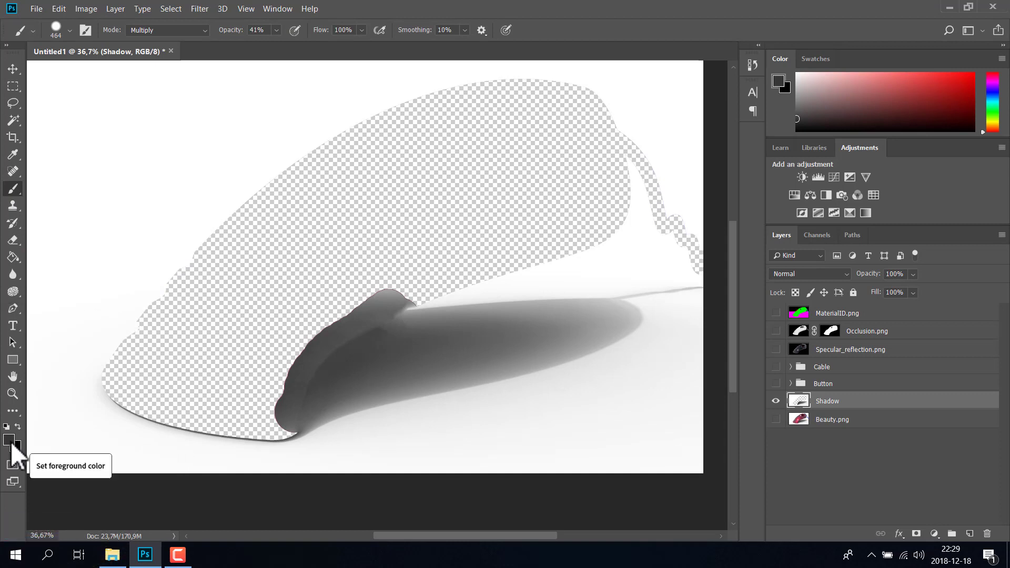
left_click(16, 437)
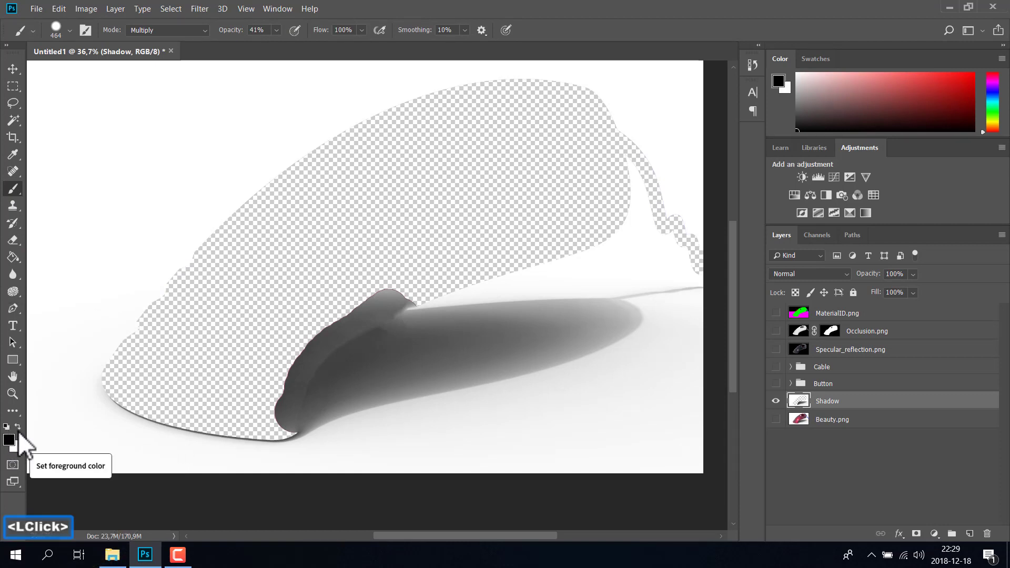
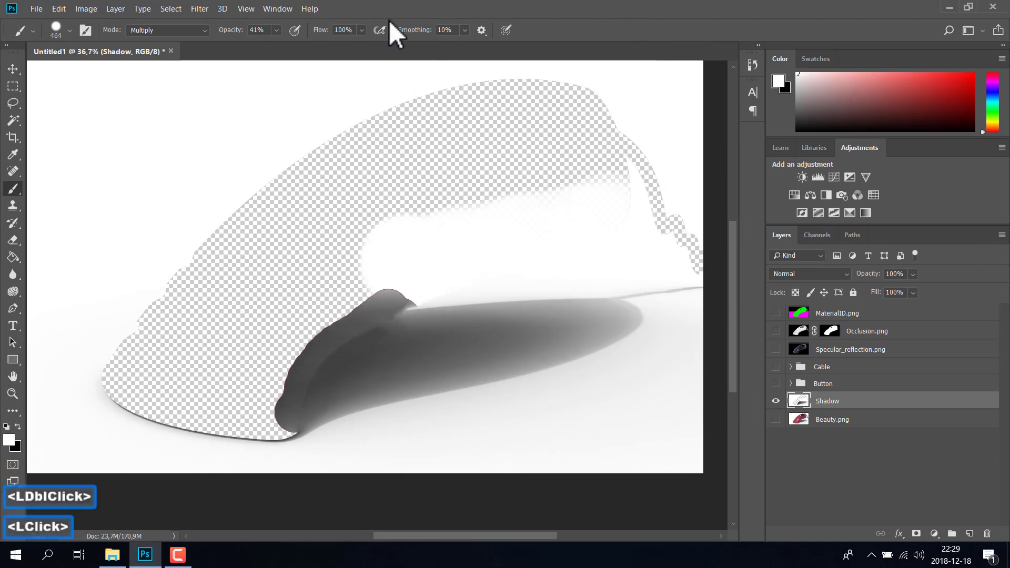
Step: Gaussian-blur the Shadow layer at 45.6 px radius and reveal Beauty.png beneath it
left_click(215, 19)
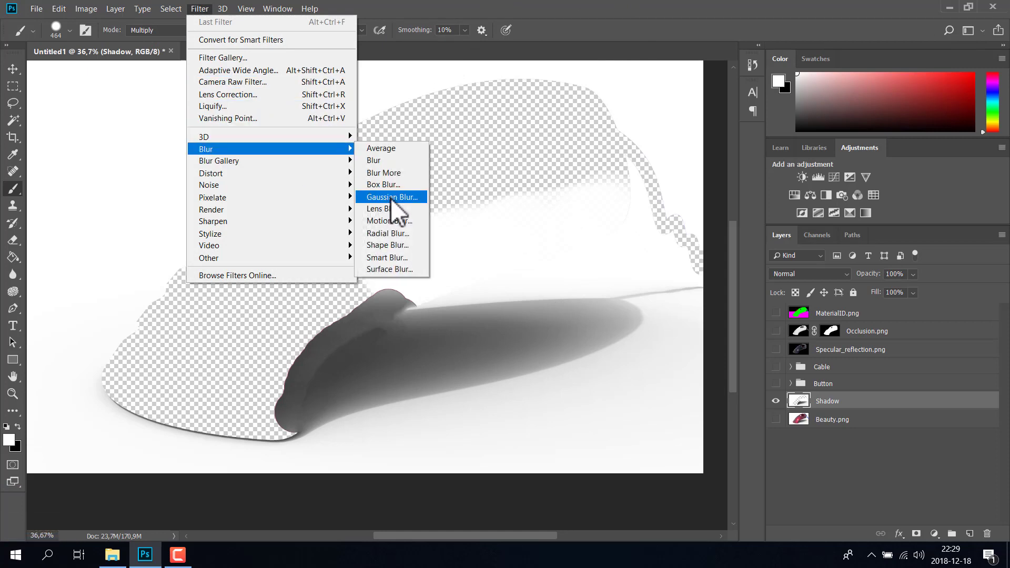
left_click(398, 208)
left_click(562, 110)
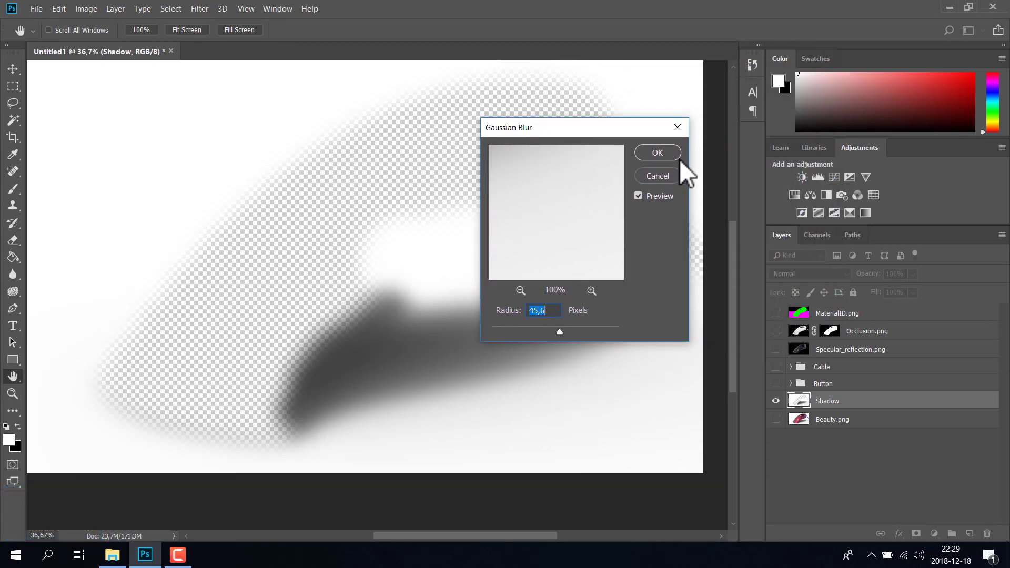
left_click(675, 163)
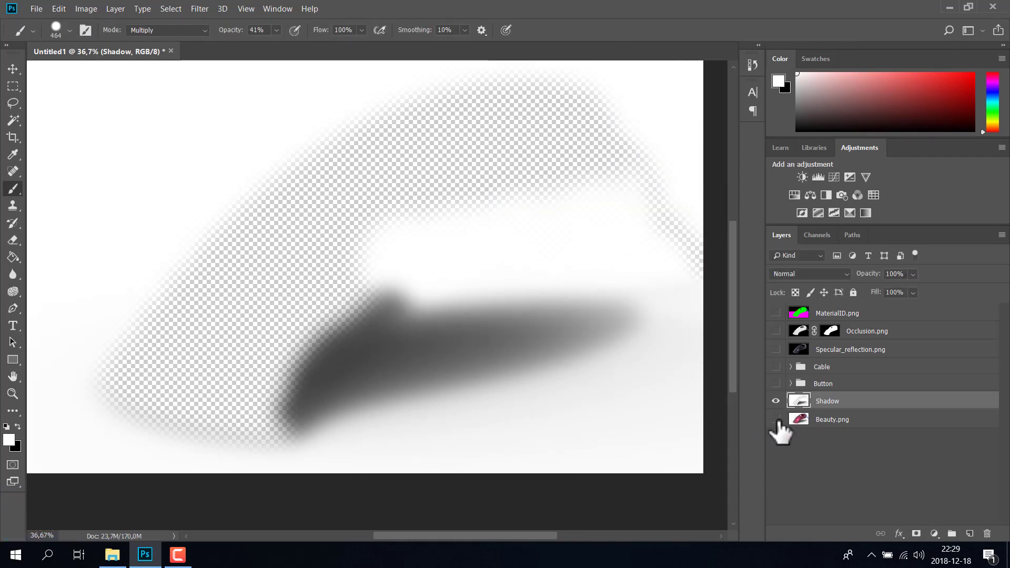
left_click(784, 428)
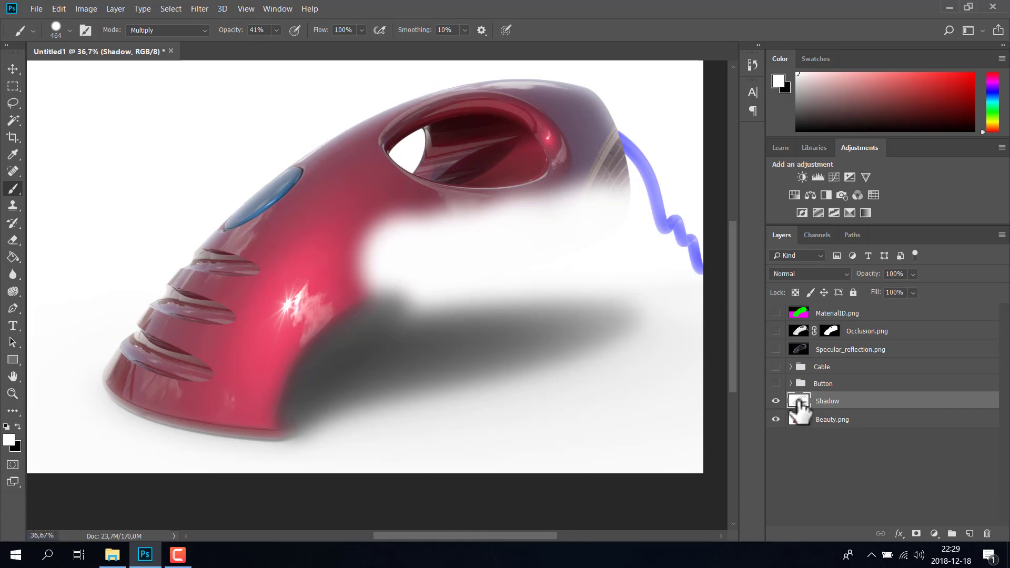
left_click(809, 317)
Step: Add a layer mask cutting the product shape out of the blurred Shadow layer, MaterialID hidden
left_click(782, 319)
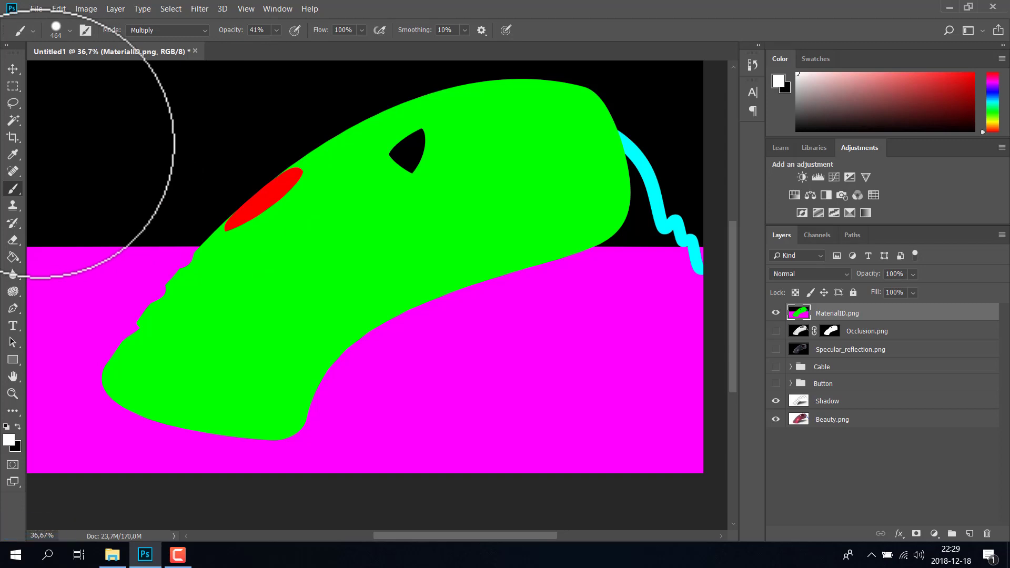
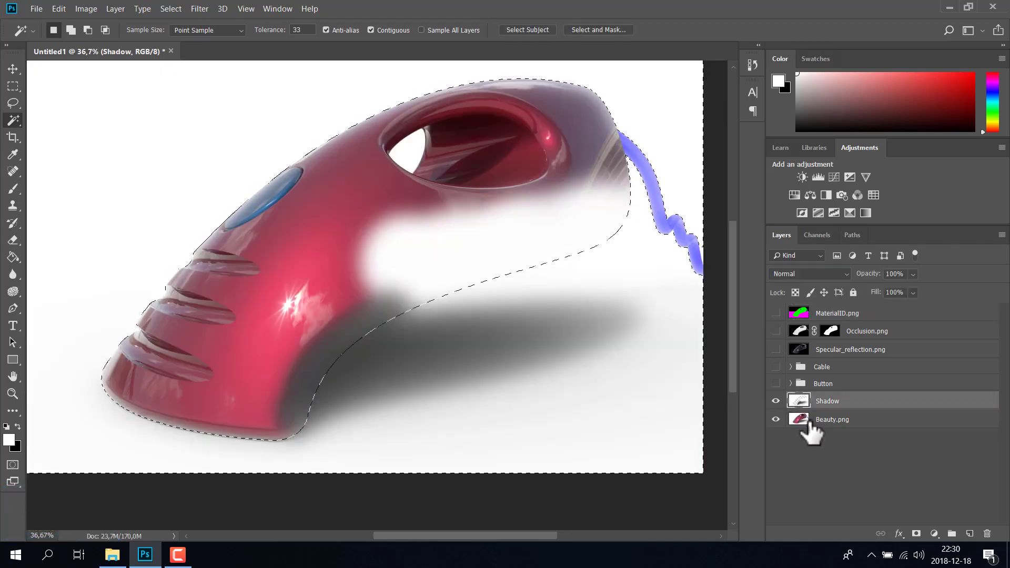
left_click(924, 543)
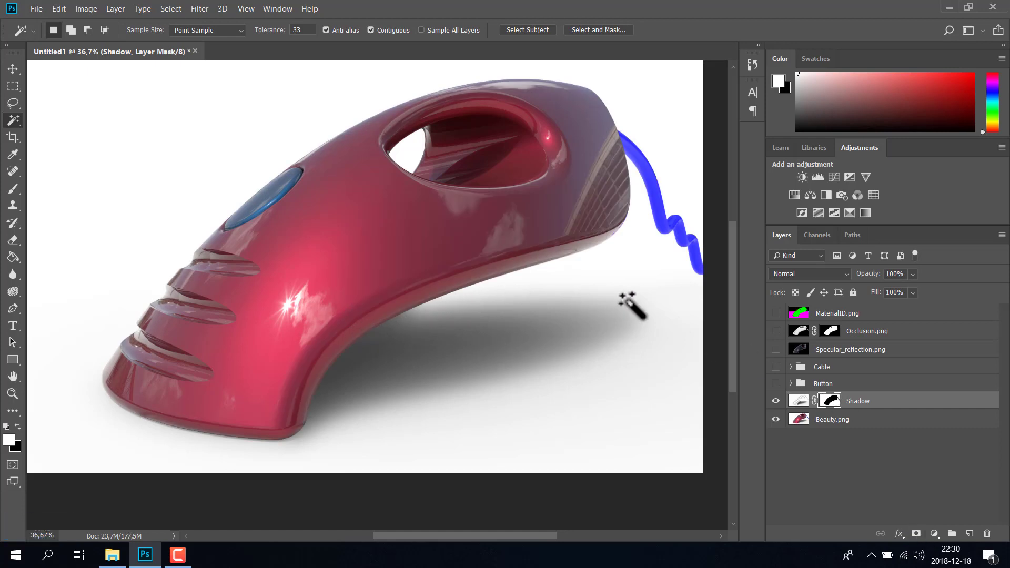
left_click(783, 408)
left_click(783, 408)
left_click(782, 409)
left_click(783, 408)
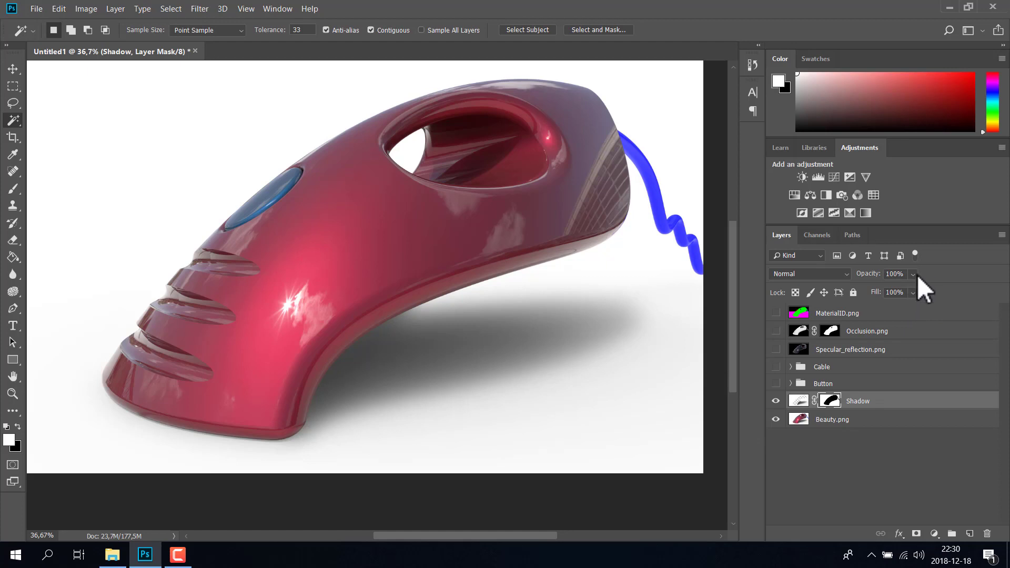
Step: Lower the Shadow layer's opacity, settling at 74%
left_click(922, 288)
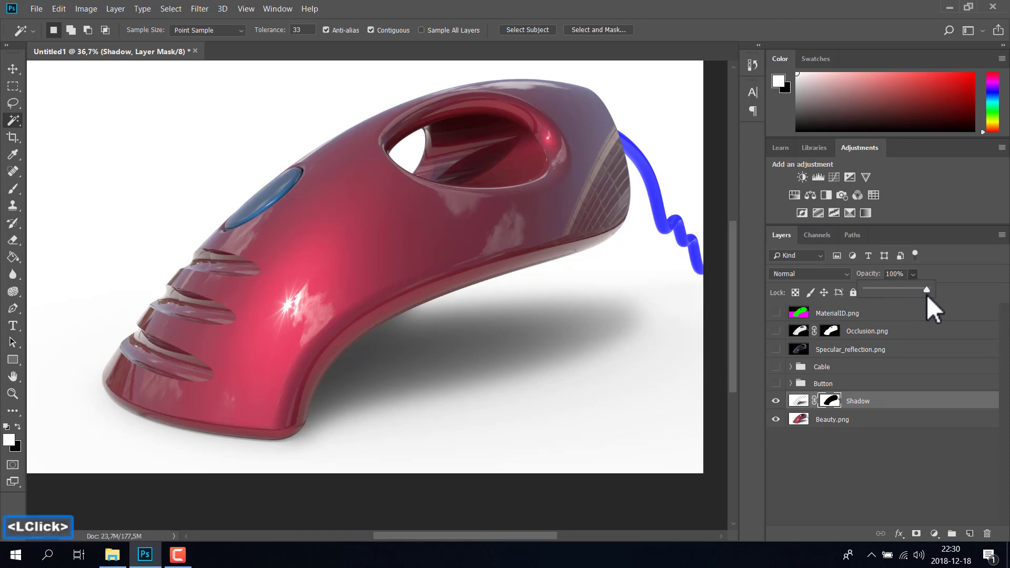
left_click(931, 303)
left_click(926, 304)
left_click(913, 305)
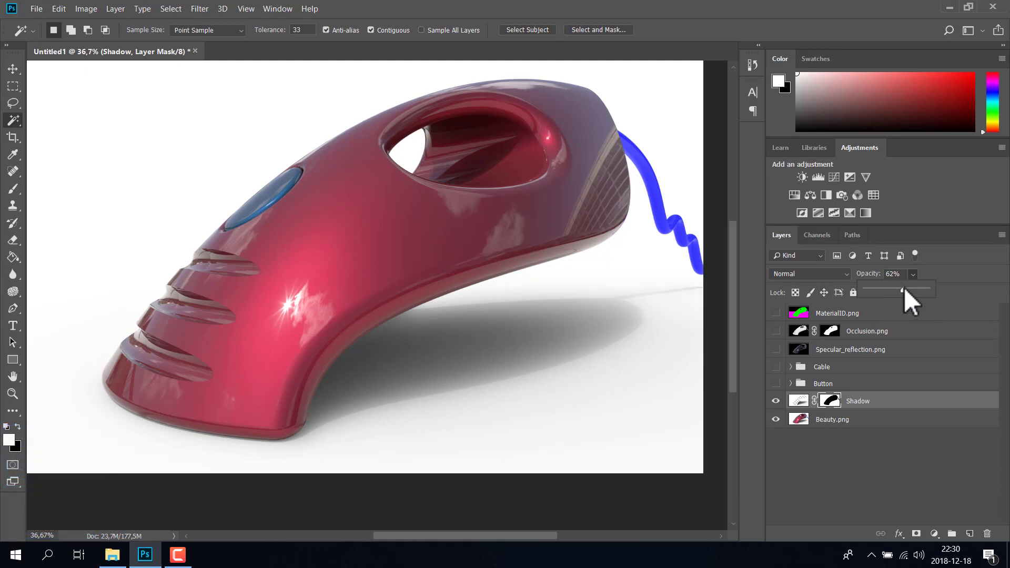
left_click(912, 301)
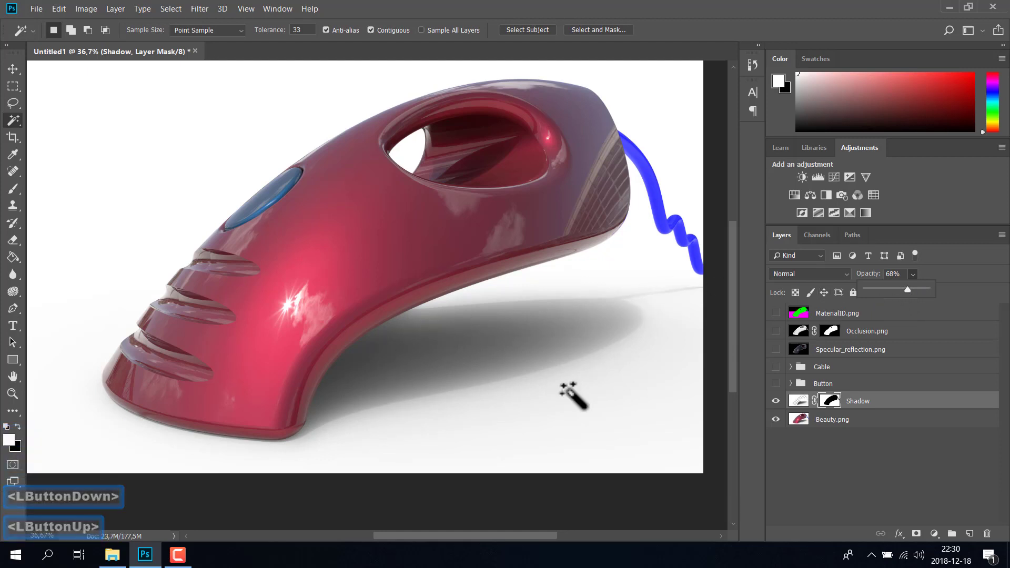
left_click(915, 299)
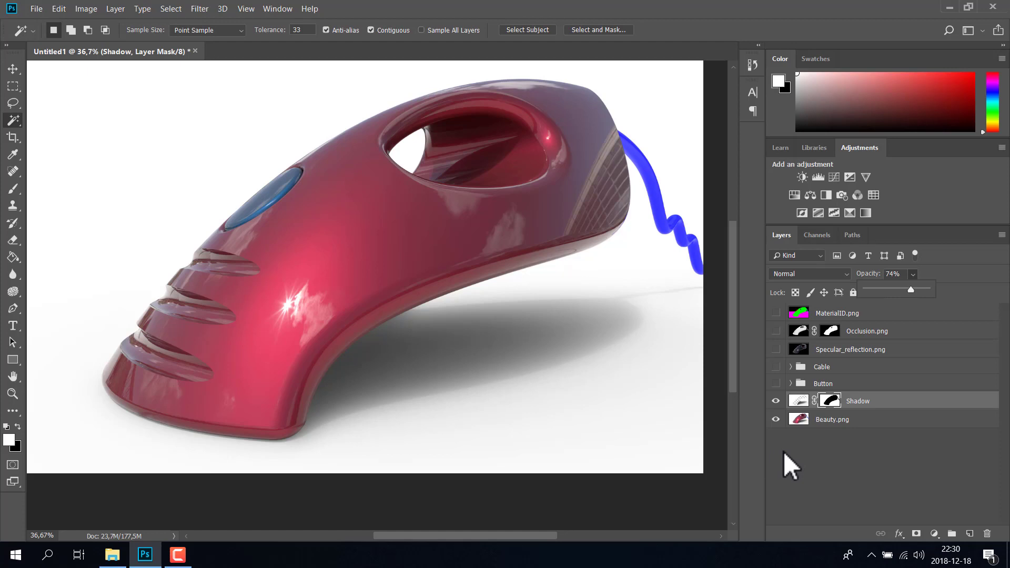
Step: Show the Button, Cable, Specular_reflection.png and Occlusion.png passes again
left_click(785, 390)
left_click(779, 374)
left_click(782, 360)
left_click(781, 339)
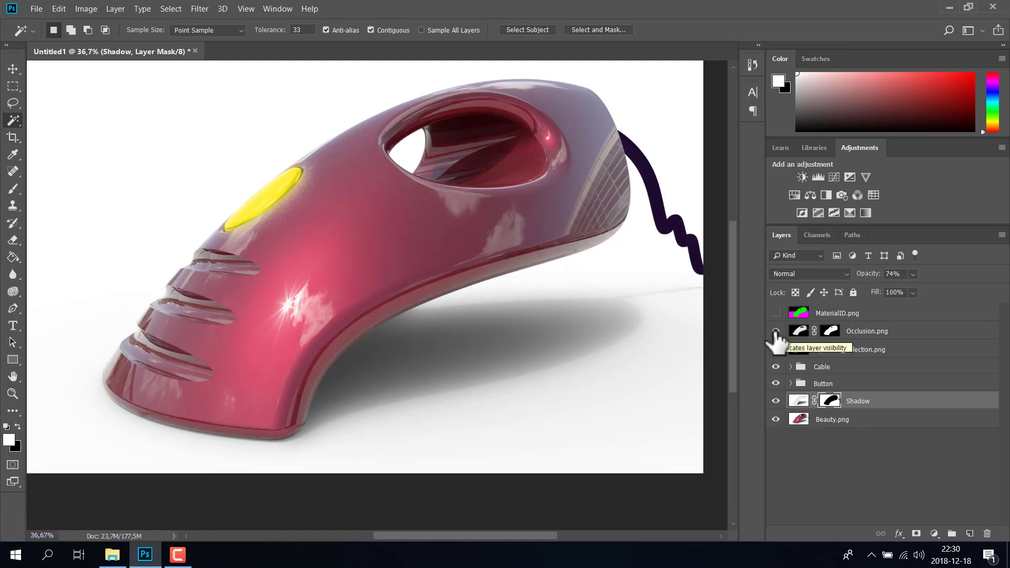